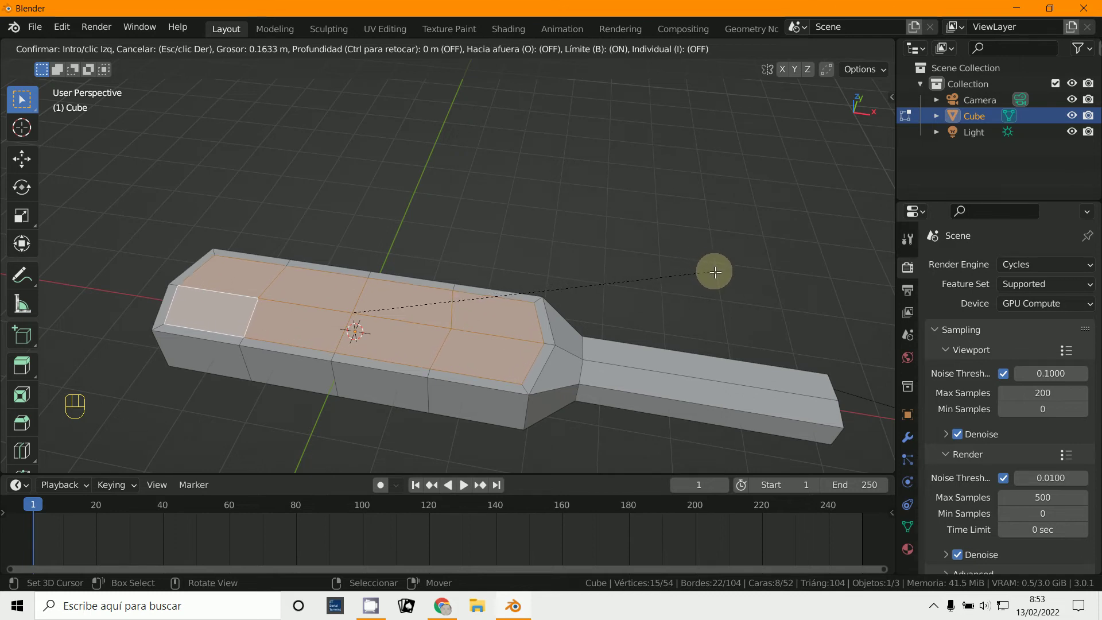
Step: Confirm the inset of the head's top faces, leaving a rim around them, and check it from several angles
click(716, 276)
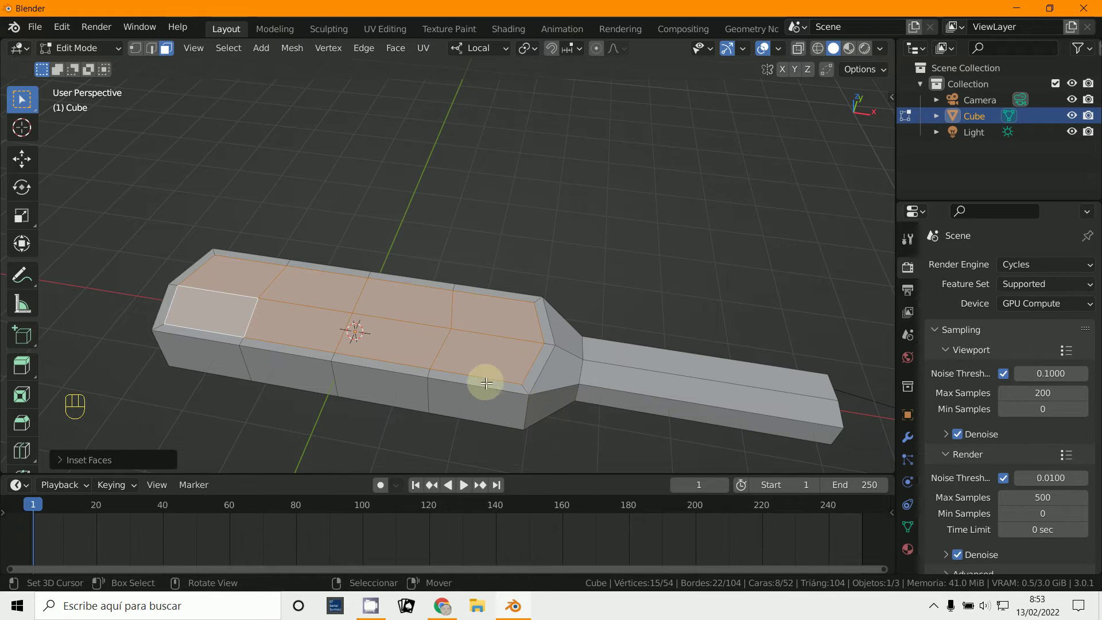
middle_click(513, 372)
middle_click(522, 337)
middle_click(516, 315)
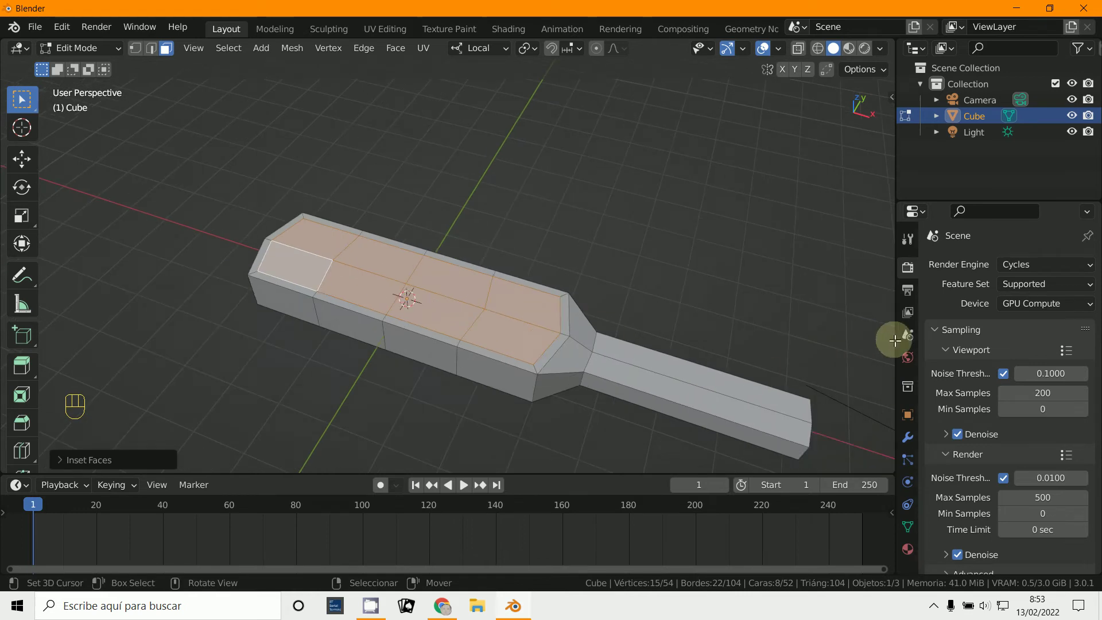
Step: Add a new vertex group named Group in Object Data and assign the selected head faces to it
click(807, 350)
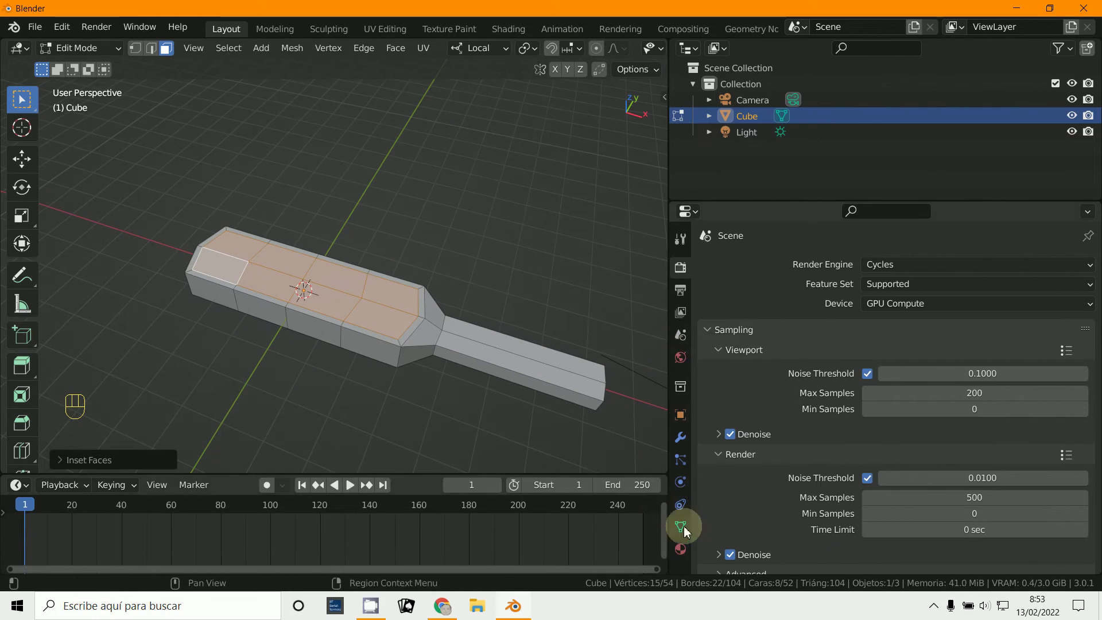
click(684, 528)
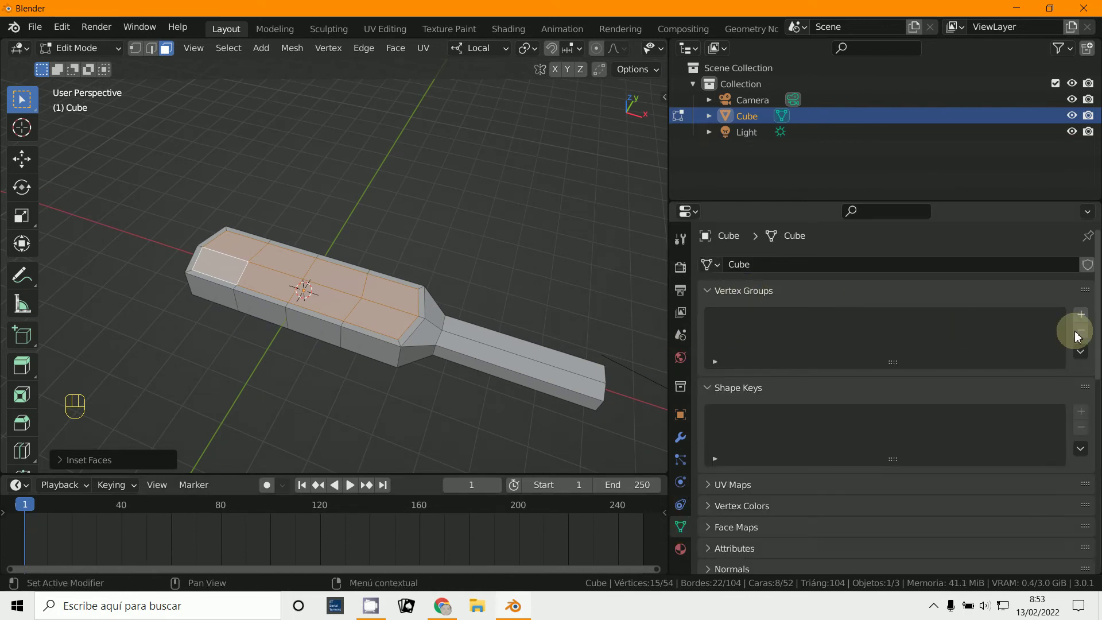
click(1084, 314)
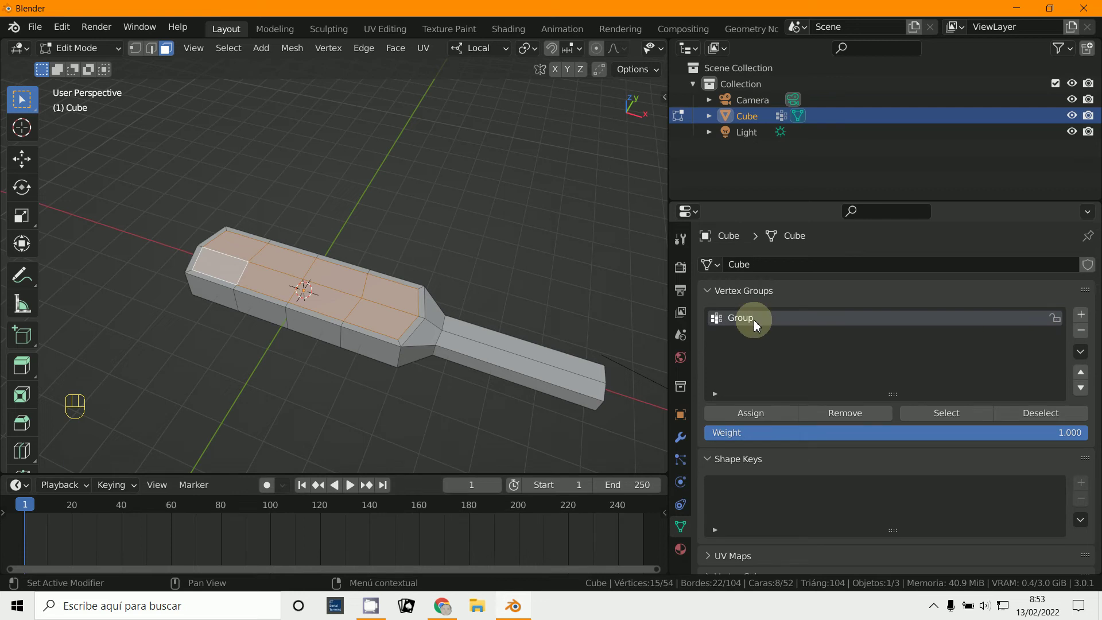
click(756, 419)
click(139, 54)
Step: Deselect everything, then reselect the vertices stored in Group to verify the assignment
middle_click(388, 350)
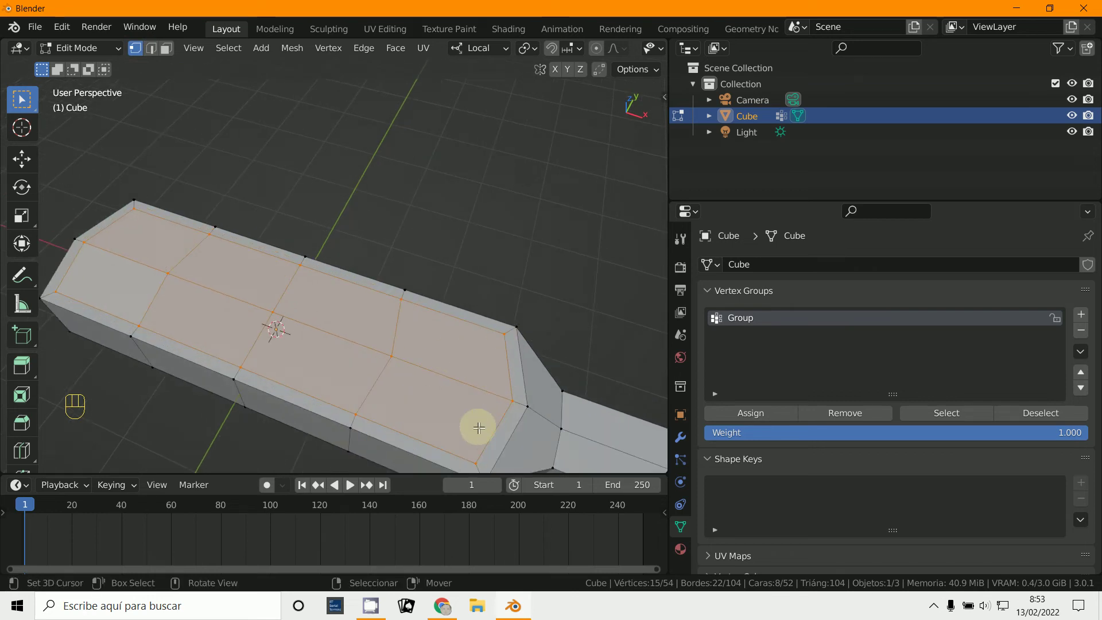
key(a)
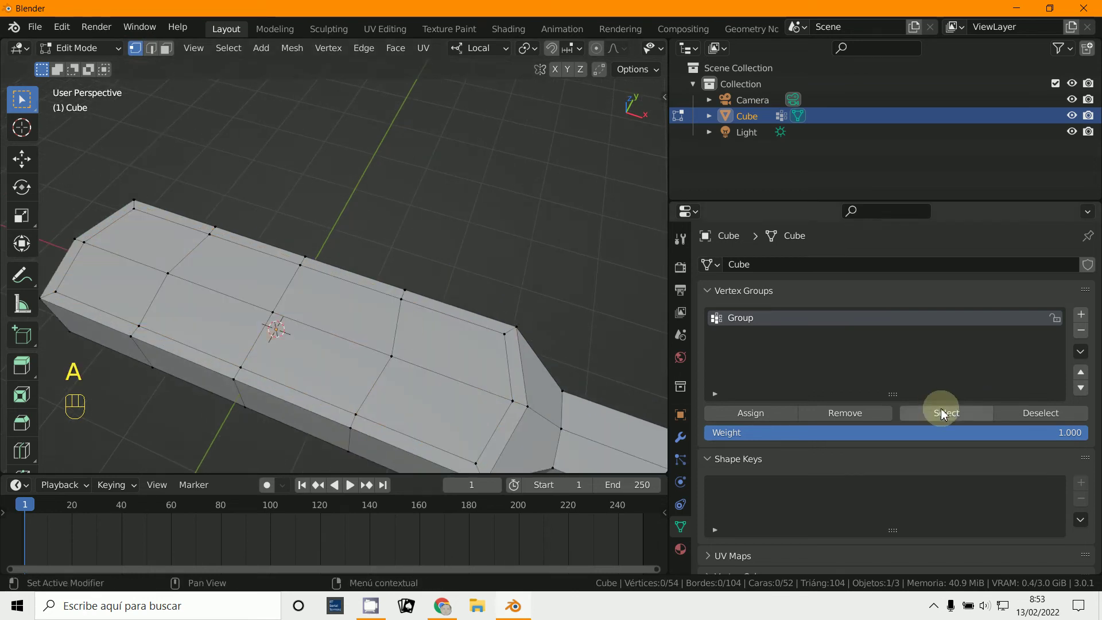
click(954, 413)
drag(395, 320, 326, 256)
drag(296, 237, 378, 261)
middle_click(377, 264)
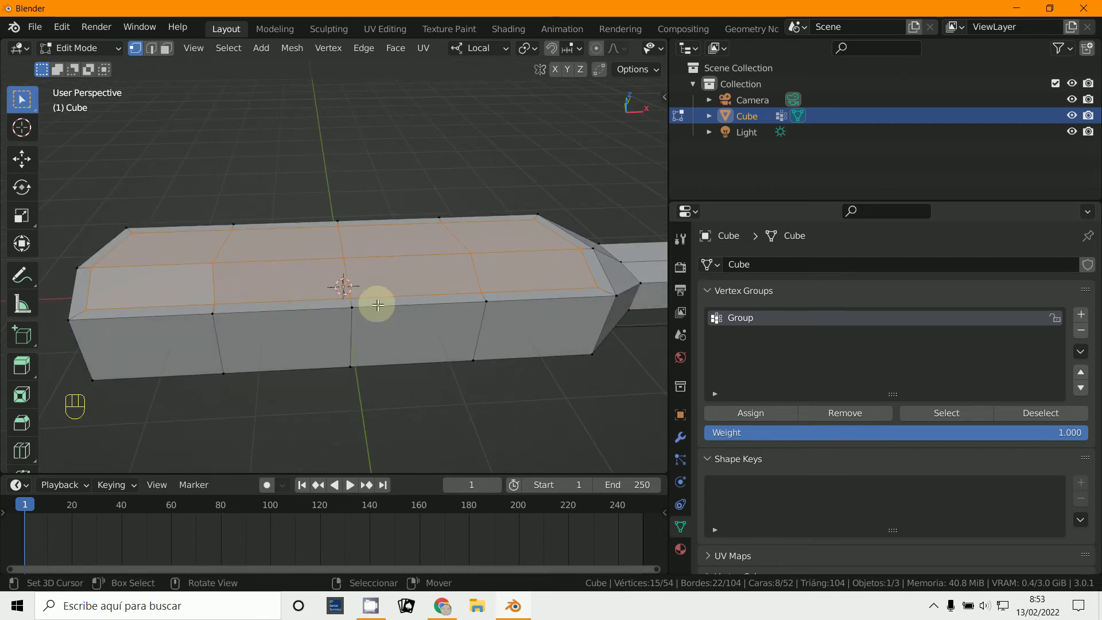
middle_click(444, 325)
middle_click(469, 346)
Step: Add a Hair particle system grown only from the Group faces with hair length 2.25 m
click(683, 464)
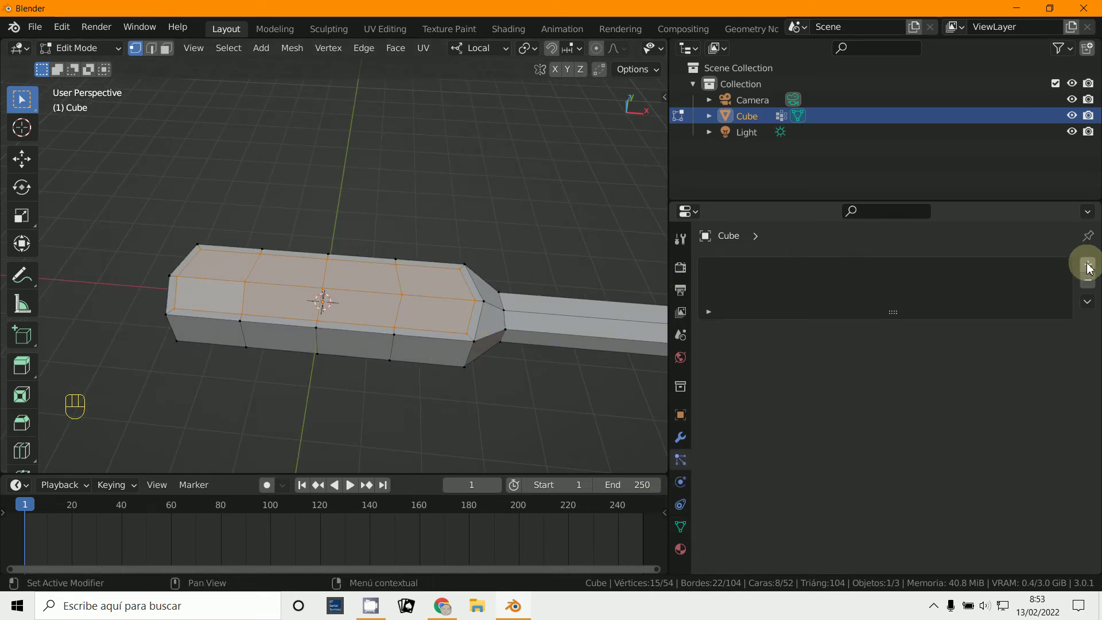
click(1090, 267)
click(978, 354)
click(78, 51)
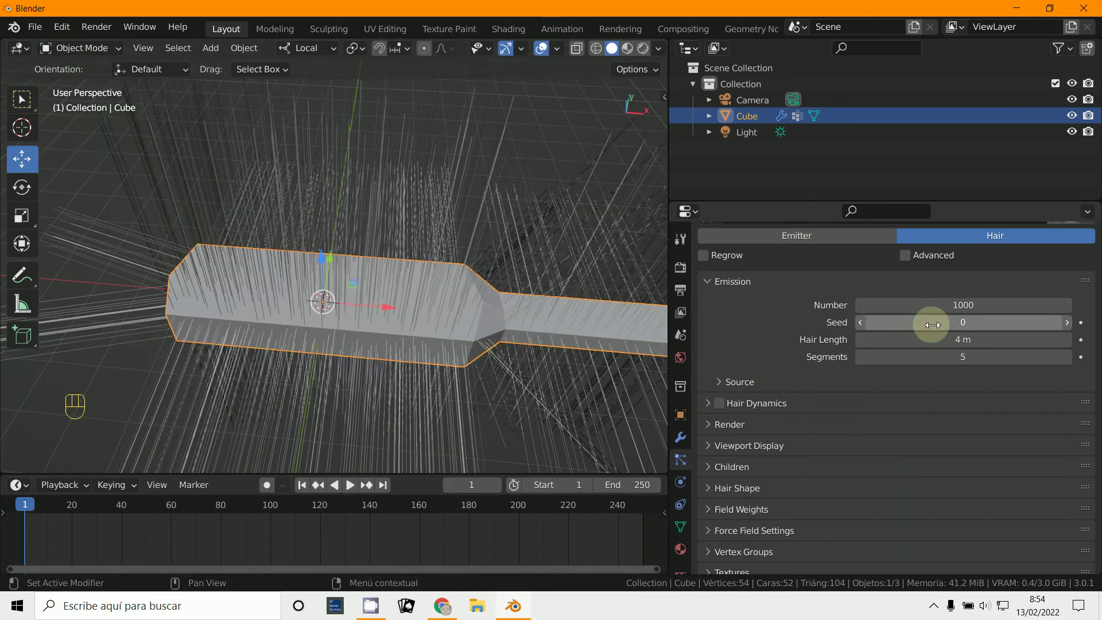
drag(722, 525, 725, 521)
drag(859, 485, 873, 319)
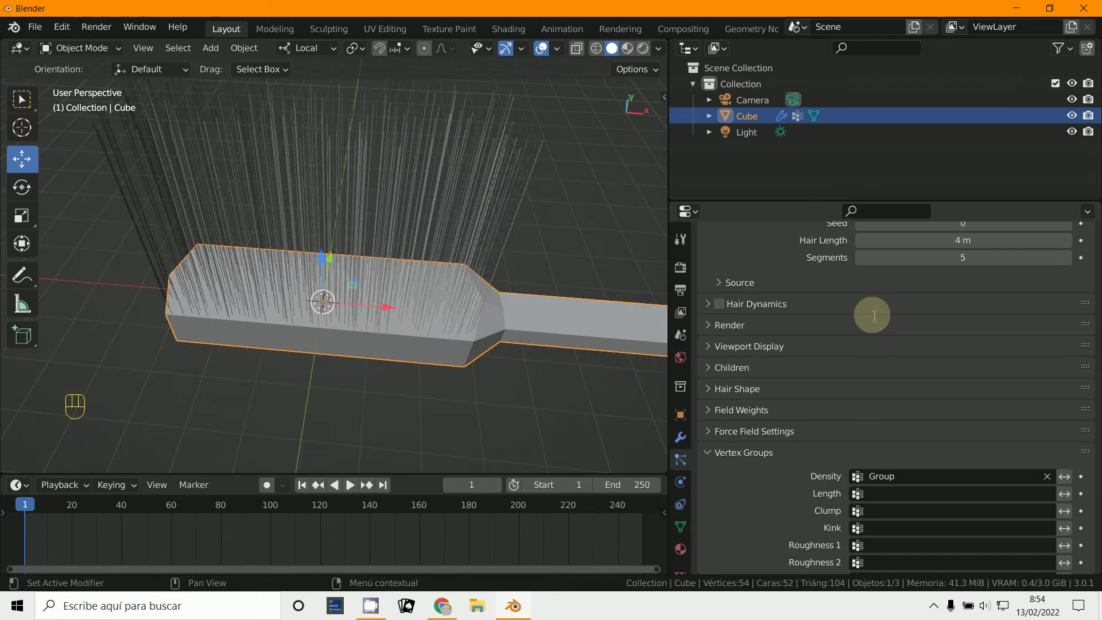
drag(462, 416, 438, 427)
Step: Orbit around the brush head to inspect the new bristles
middle_click(426, 405)
drag(402, 387, 175, 320)
drag(311, 347, 344, 370)
drag(311, 369, 275, 369)
middle_click(347, 369)
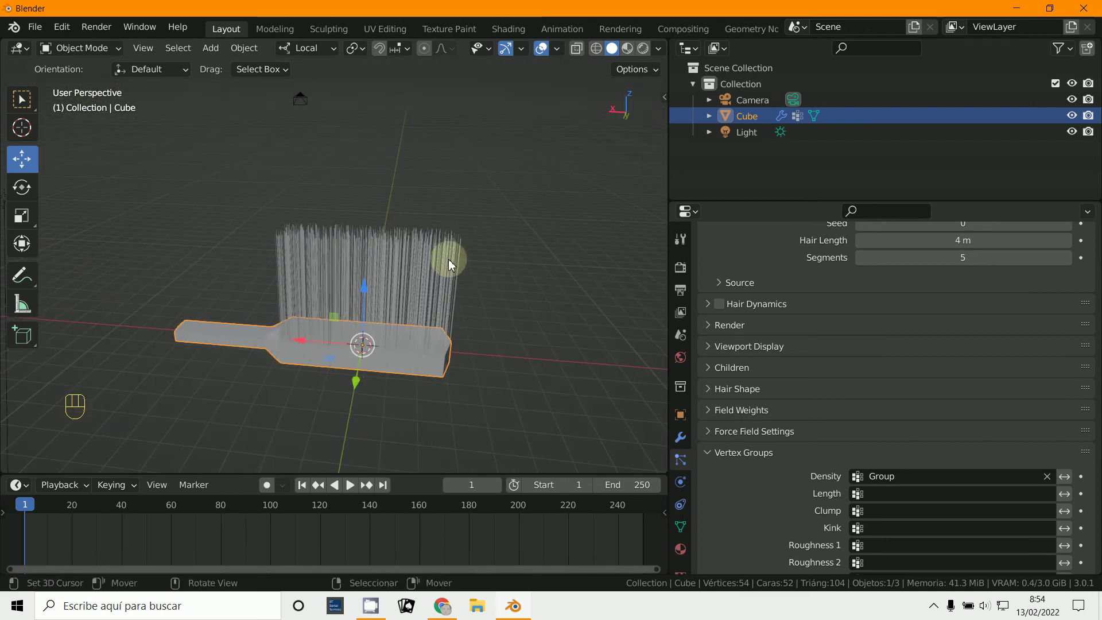
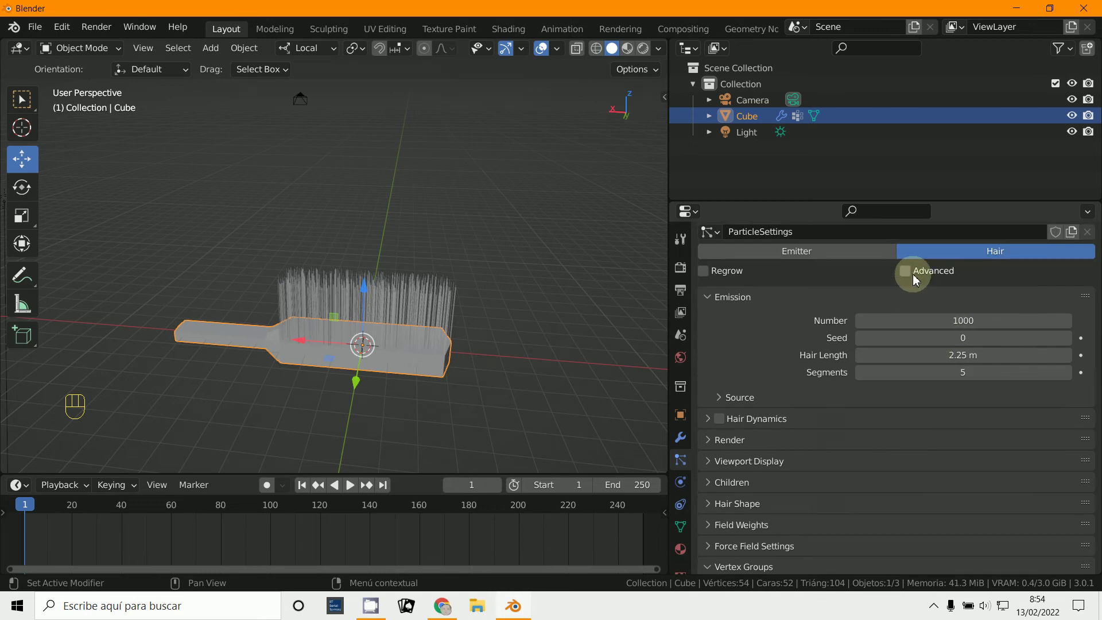
Step: Enable Advanced particle settings and set Velocity Normal 0 m/s, Object Aligned Z 0.42 m/s
click(912, 281)
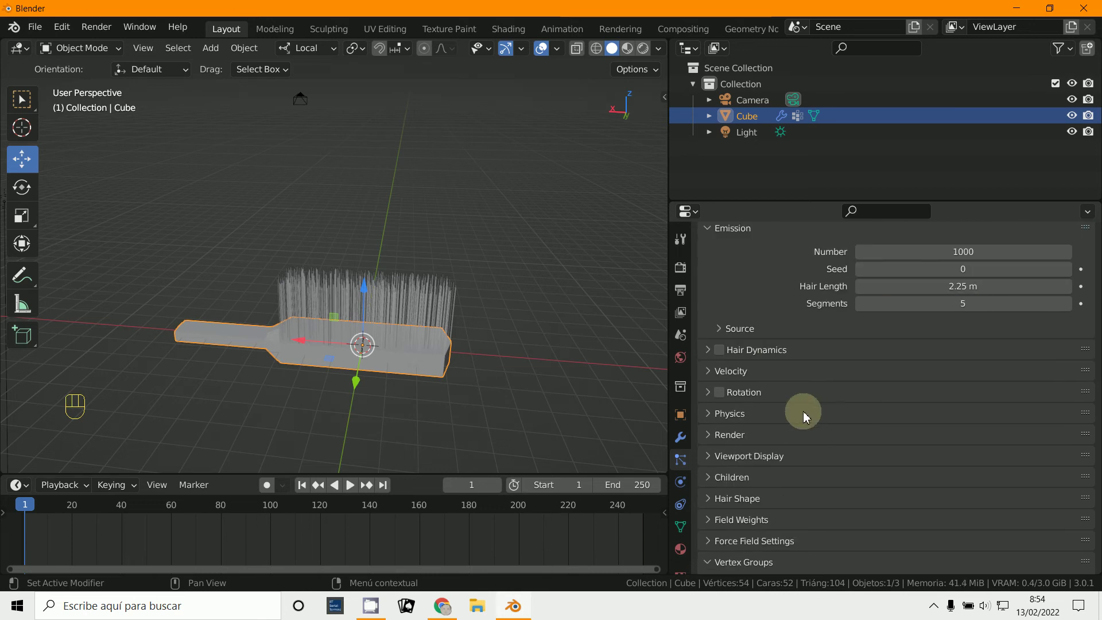
click(710, 373)
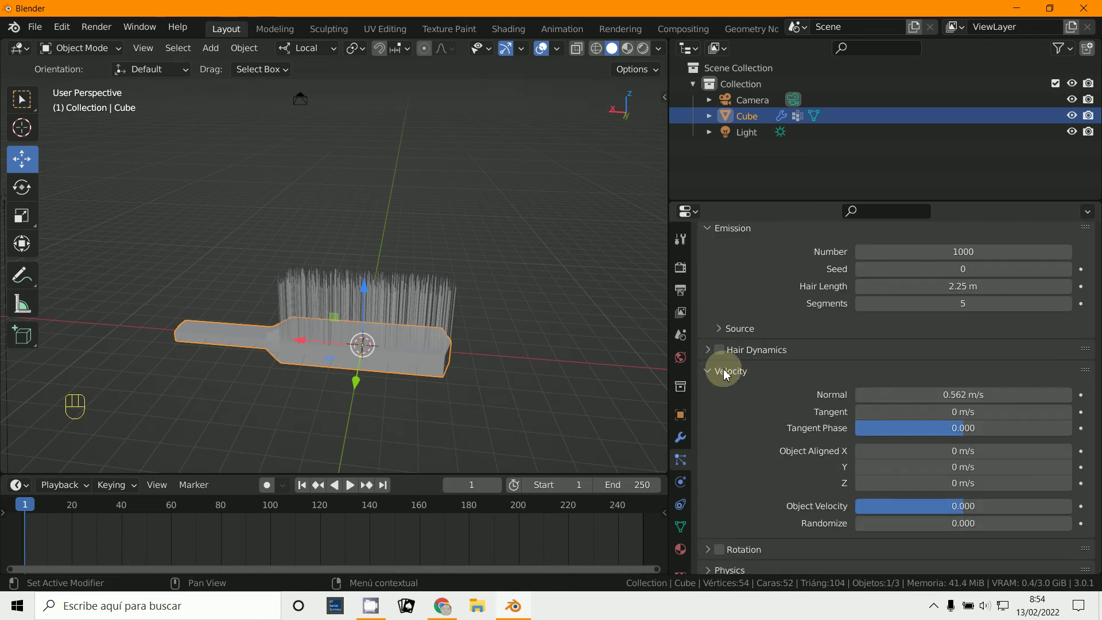
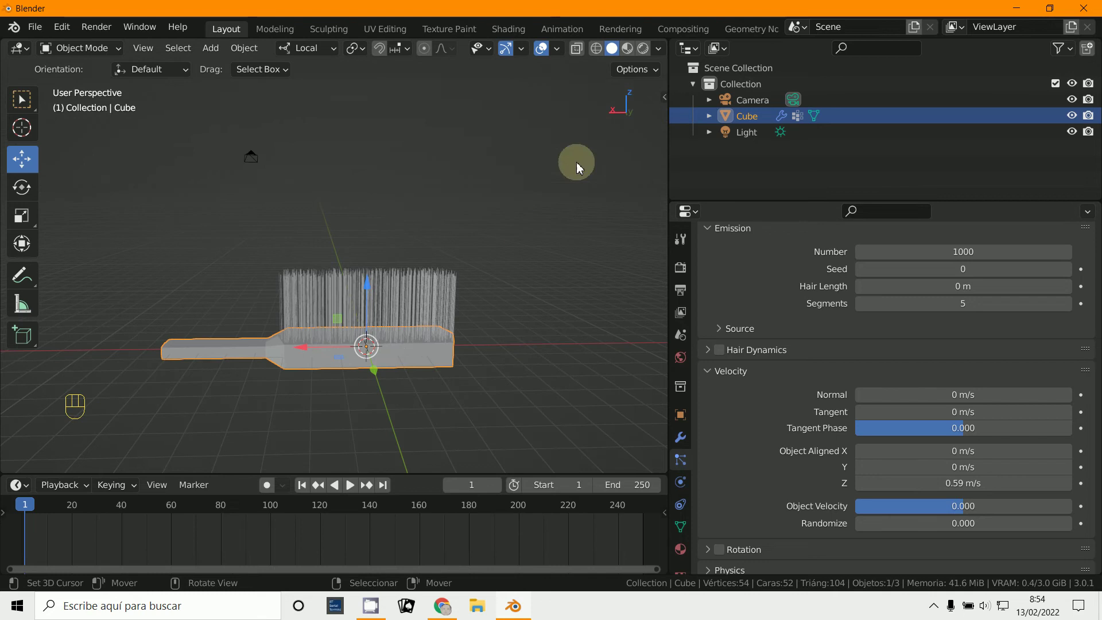
click(745, 199)
middle_click(617, 341)
middle_click(511, 381)
drag(462, 359, 420, 366)
middle_click(552, 370)
Step: Orbit the brush to check that the bristles now shoot straight up
drag(527, 366, 483, 361)
middle_click(456, 345)
drag(446, 343, 448, 321)
middle_click(448, 354)
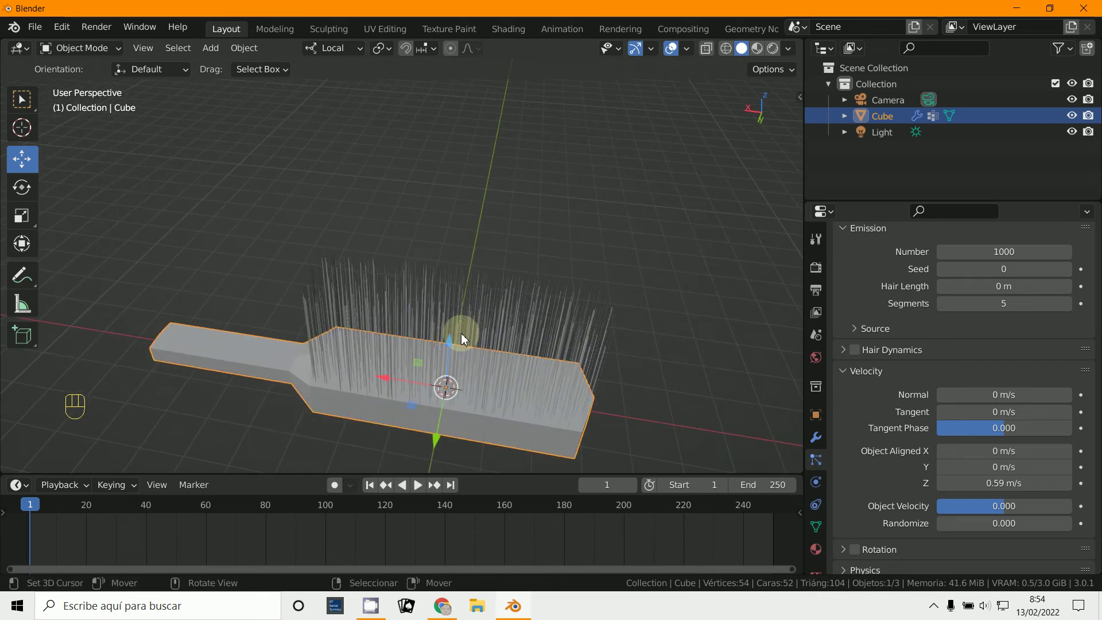
middle_click(466, 378)
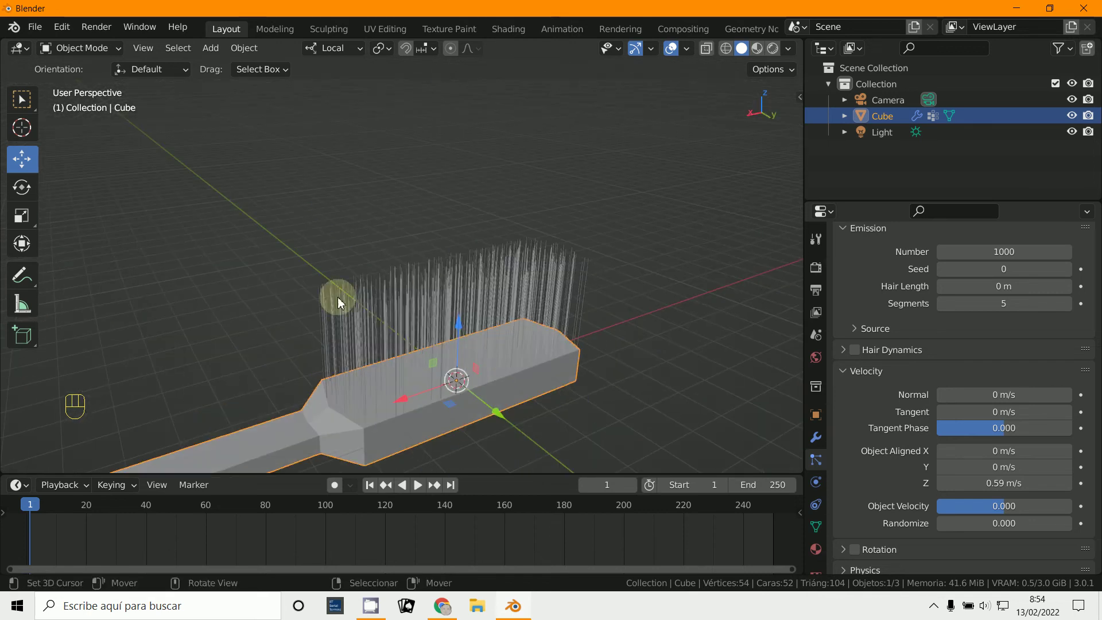
drag(619, 381, 557, 372)
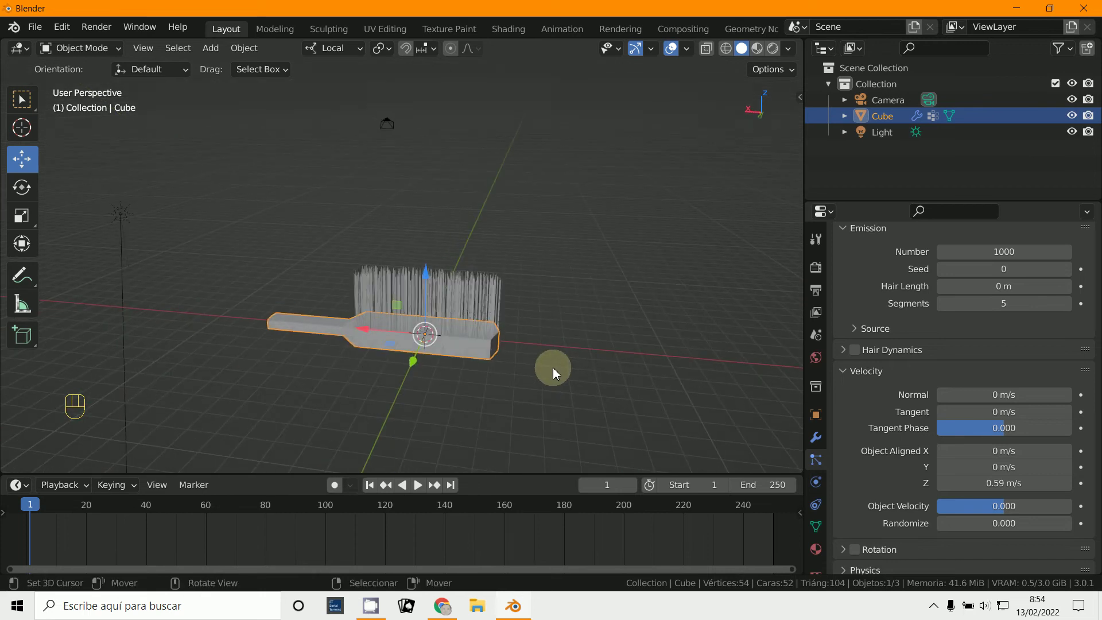
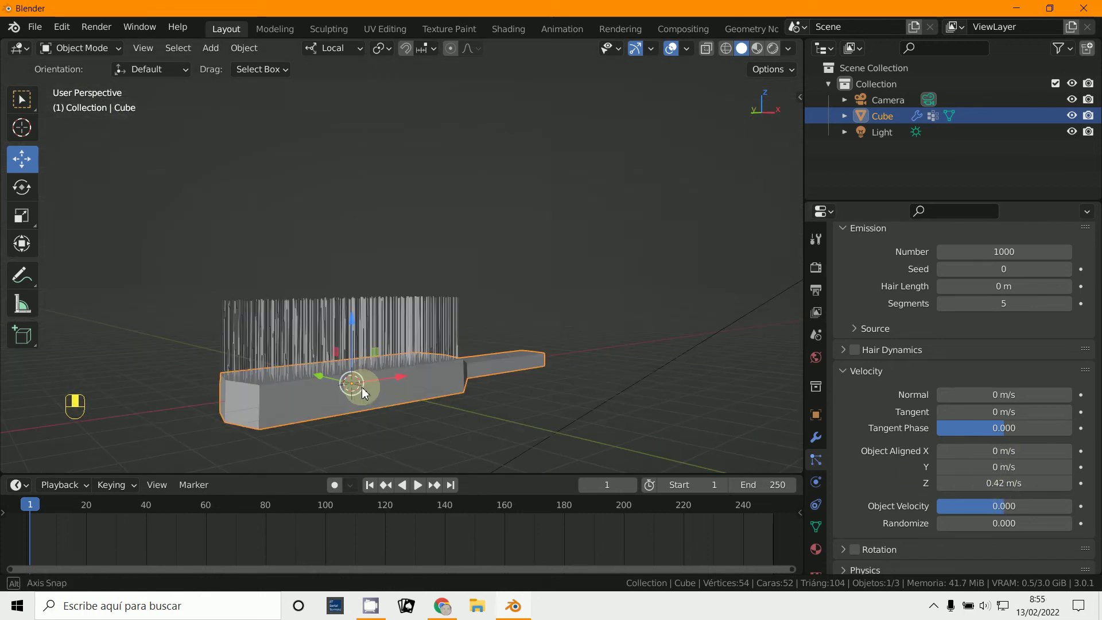
drag(458, 335, 479, 386)
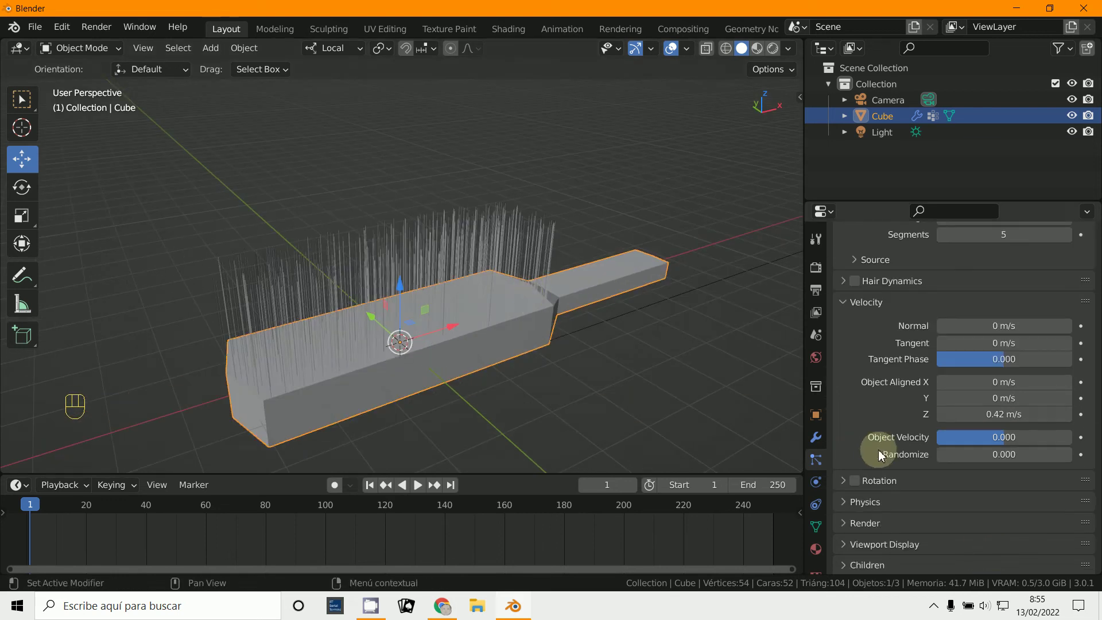
Step: Set Hair Shape diameter to 1.5 m root and 0.42 m tip, then render
click(851, 361)
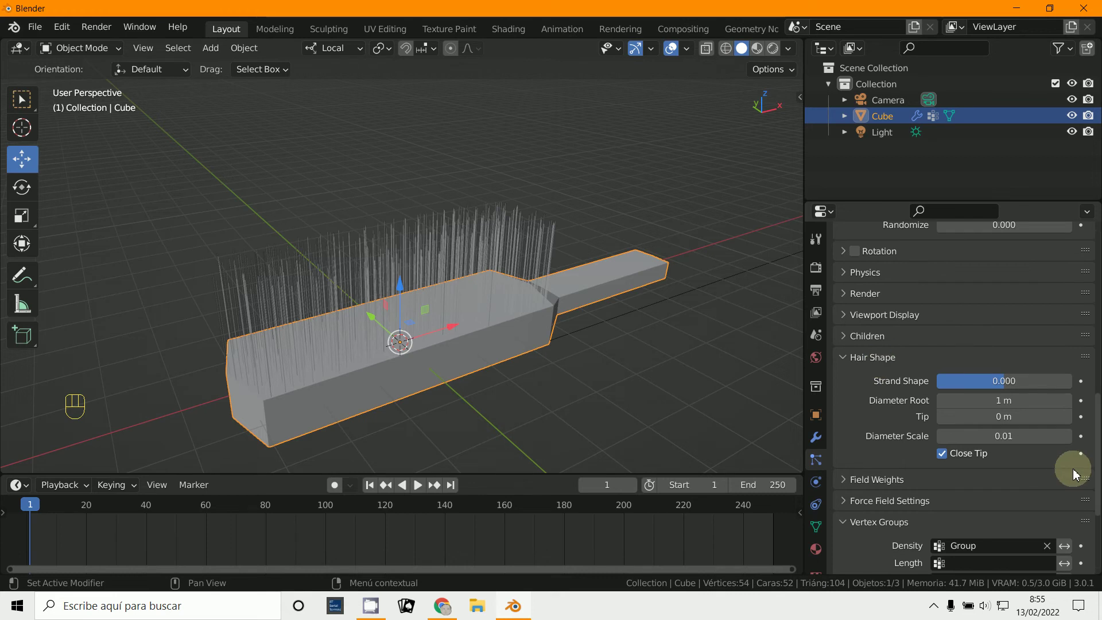
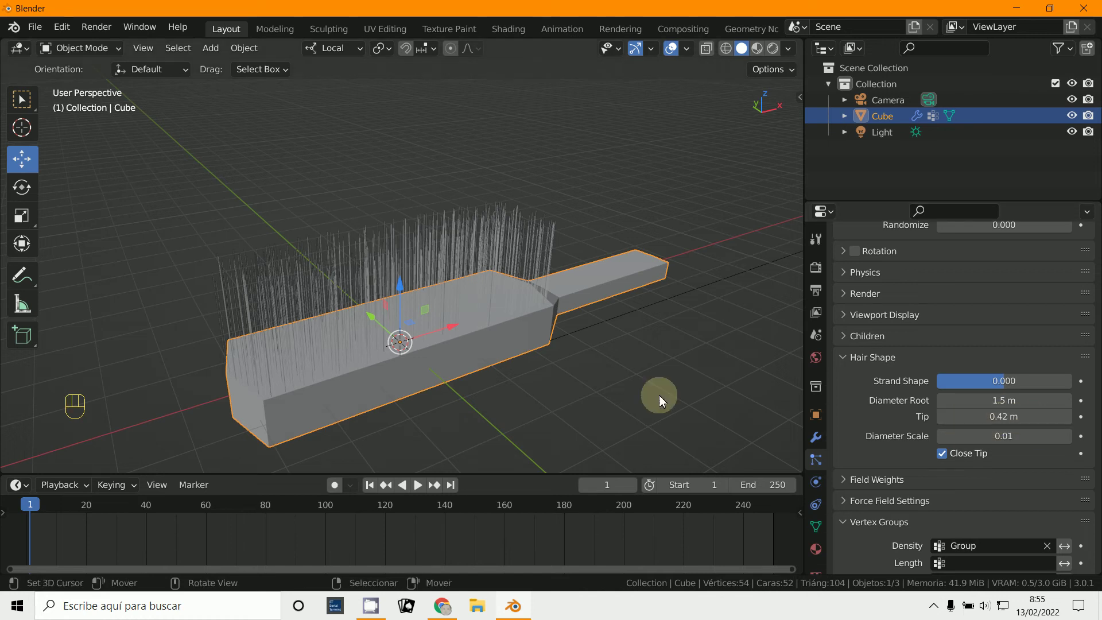
drag(611, 390, 606, 367)
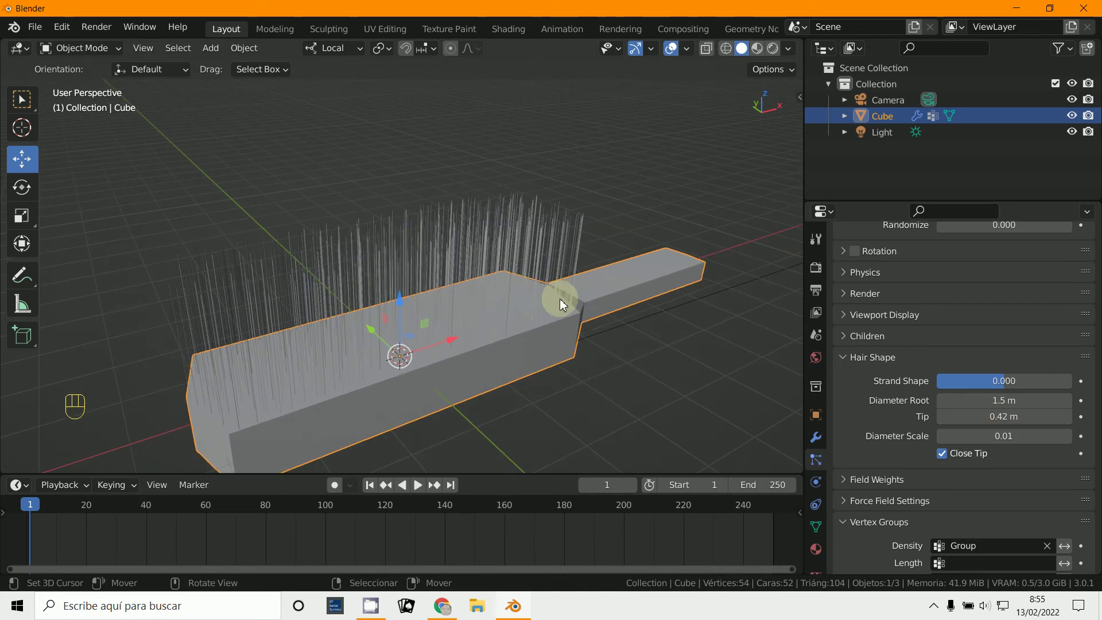
Step: Render the scene, lower Max Samples to 200 and darken the World background blue
key(F12)
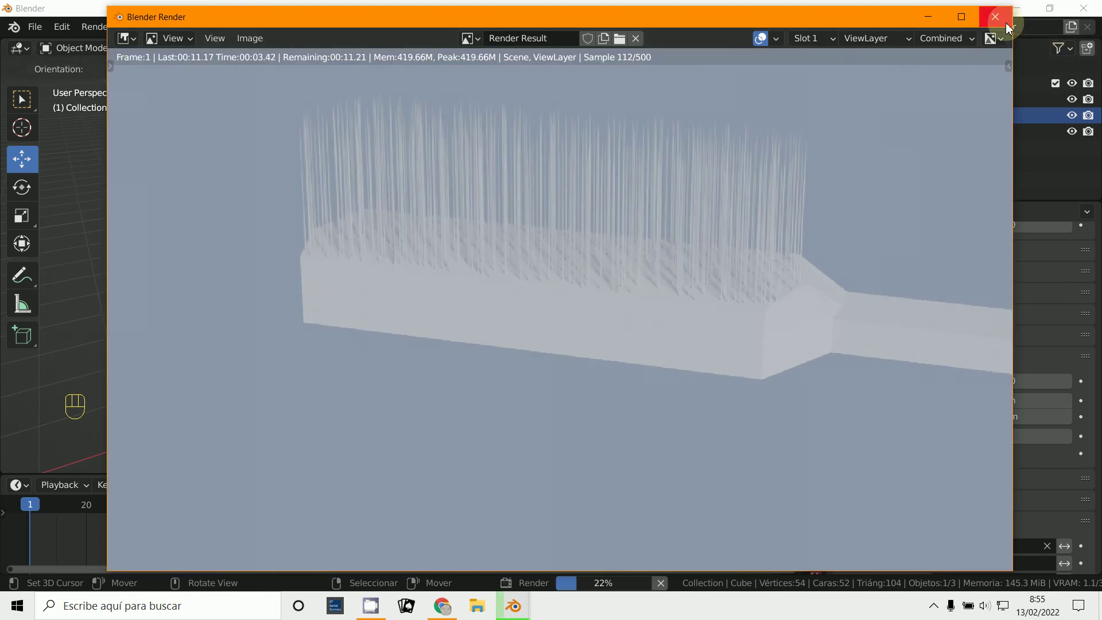
drag(820, 270, 818, 270)
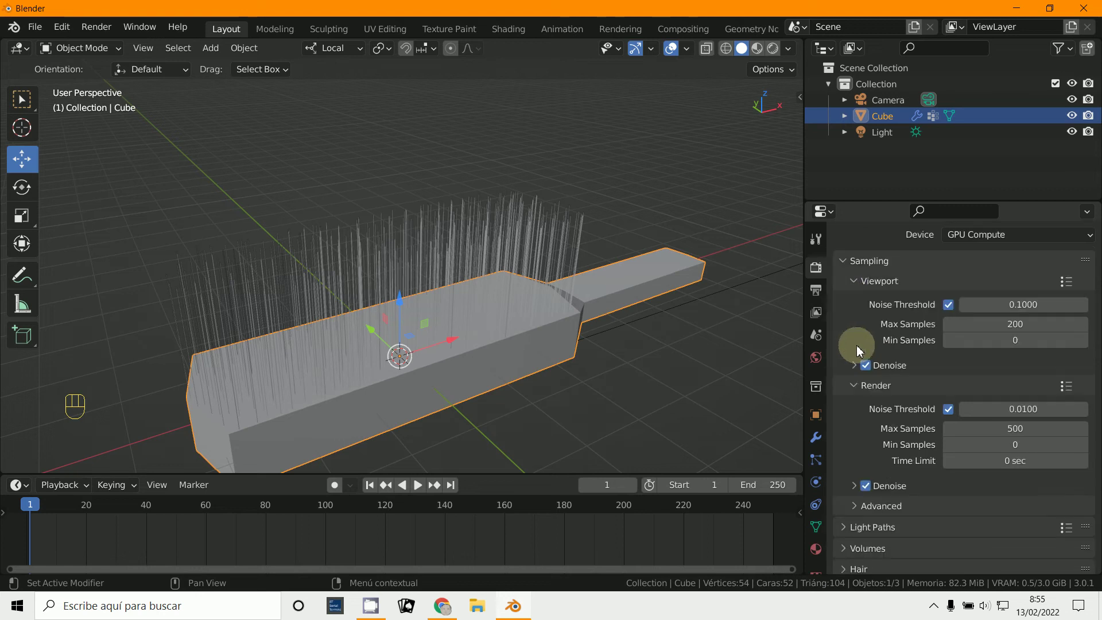
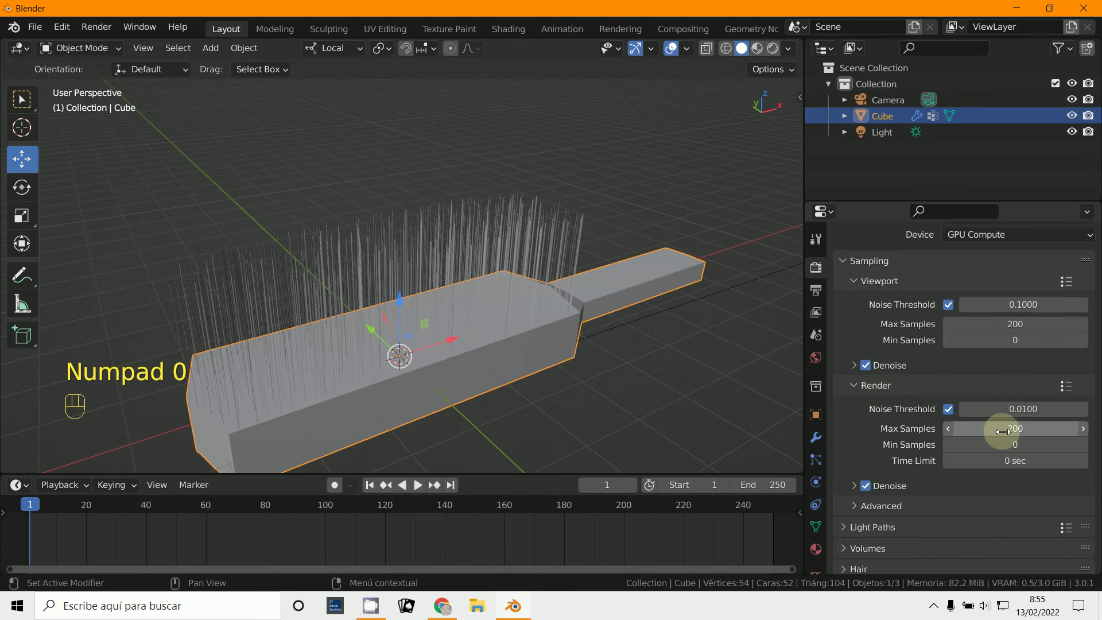
click(818, 364)
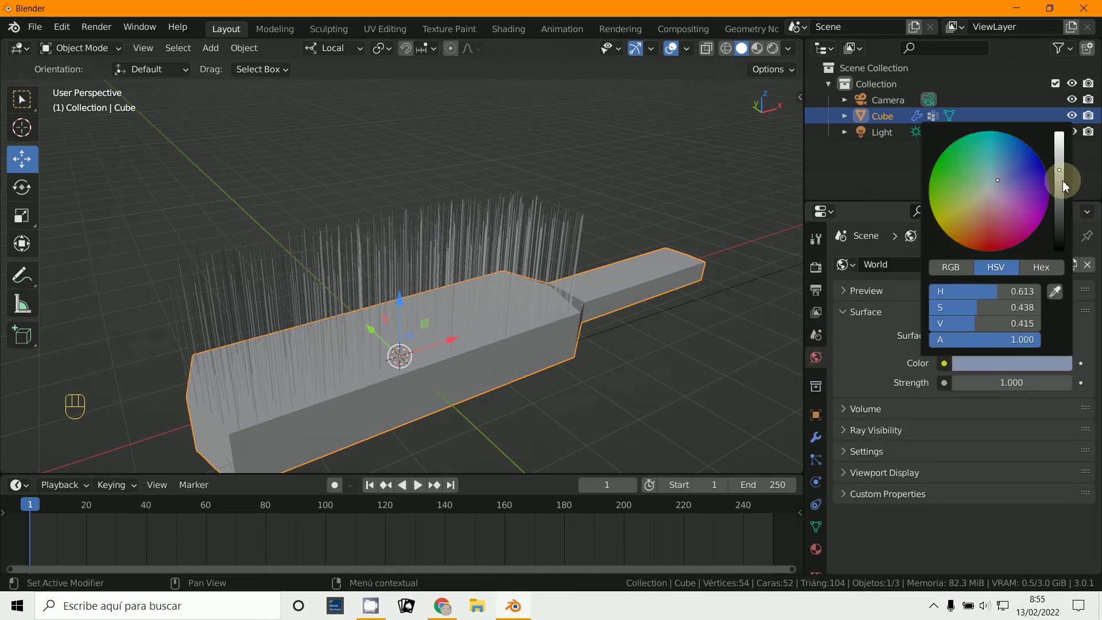
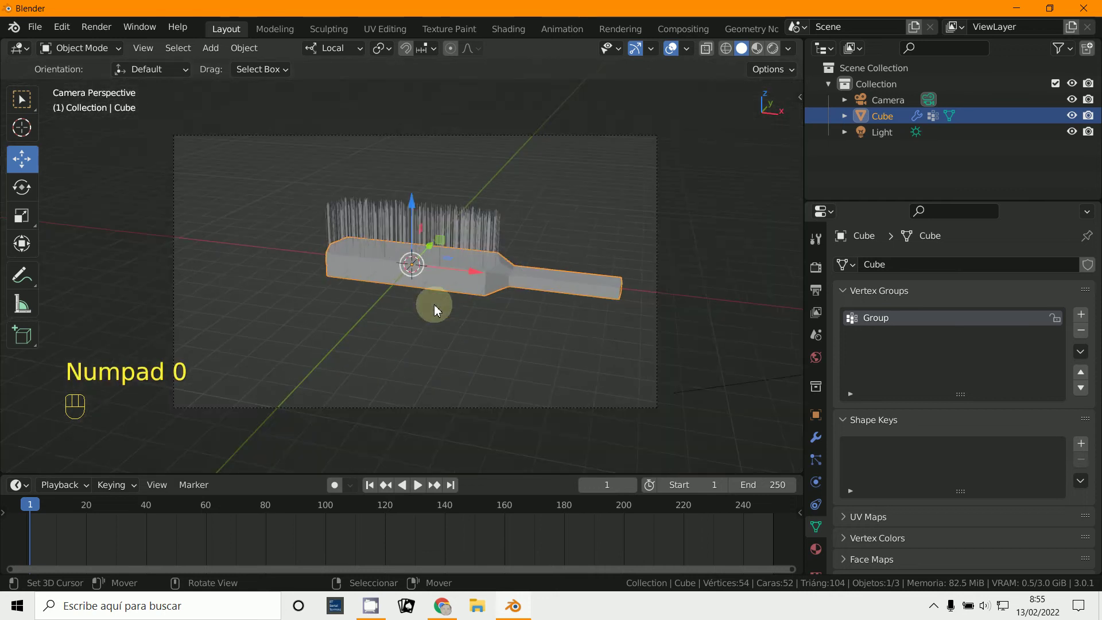
Step: Re-render, then set the hair root diameter to 2.8 m with open tips
key(F12)
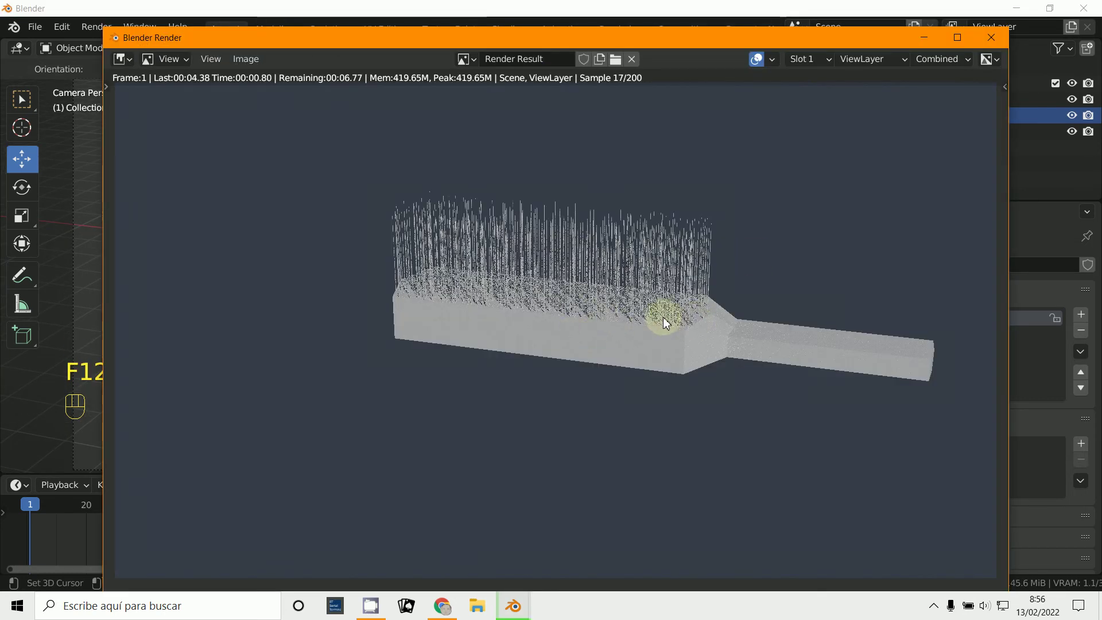
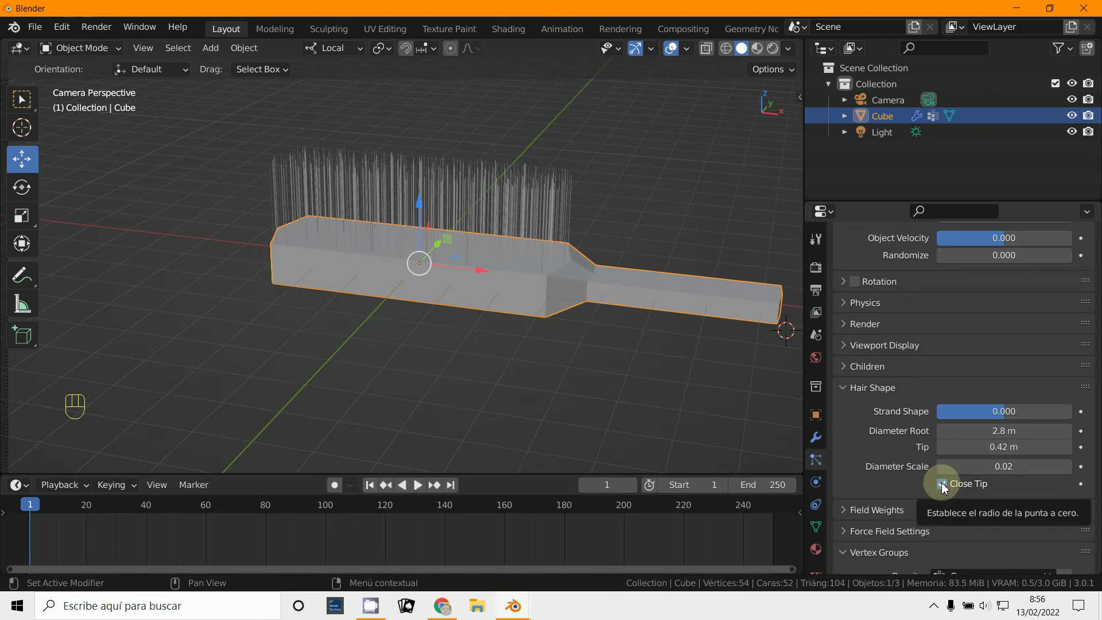
click(947, 486)
Step: Preview a render with 2 m root and 1 m tip hair, Close Tip switched off
middle_click(573, 378)
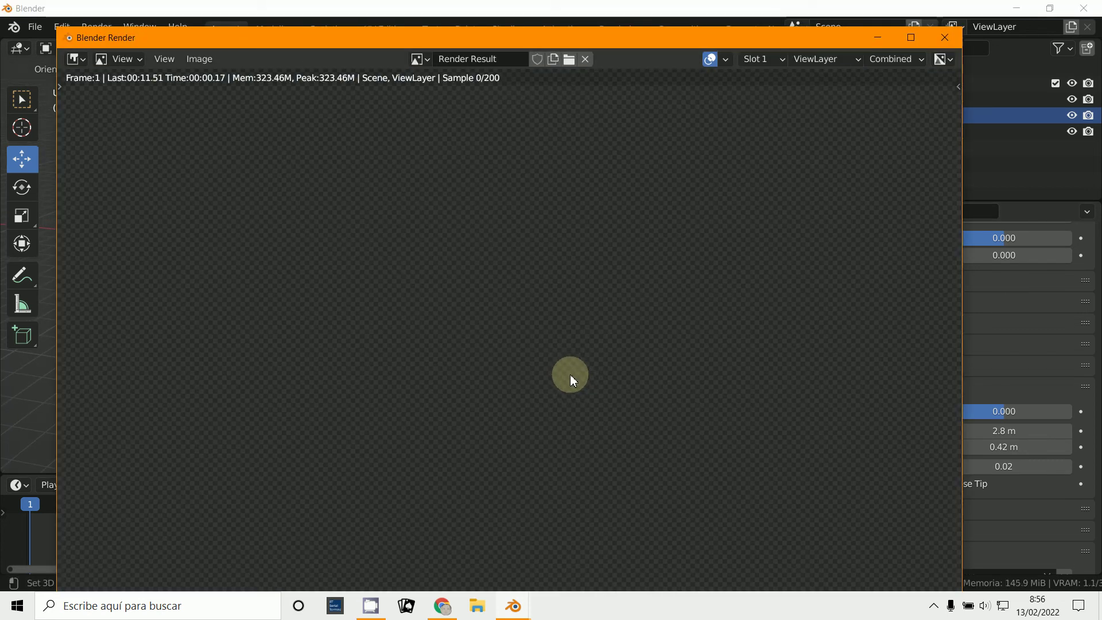
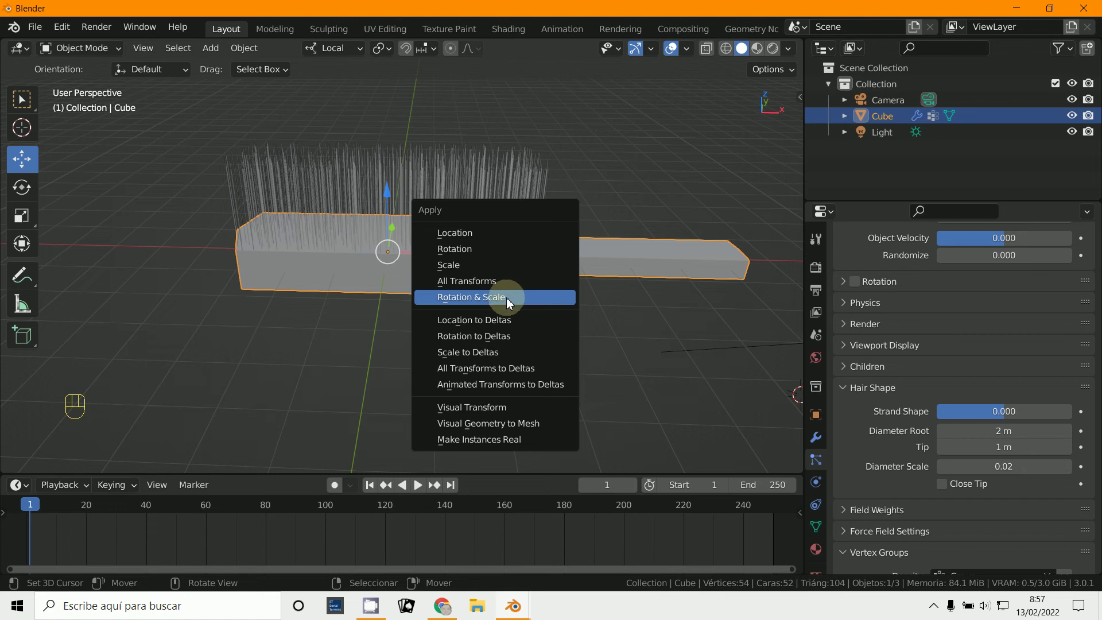
Step: Apply Rotation & Scale and add a Subdivision modifier with viewport level 2
middle_click(486, 317)
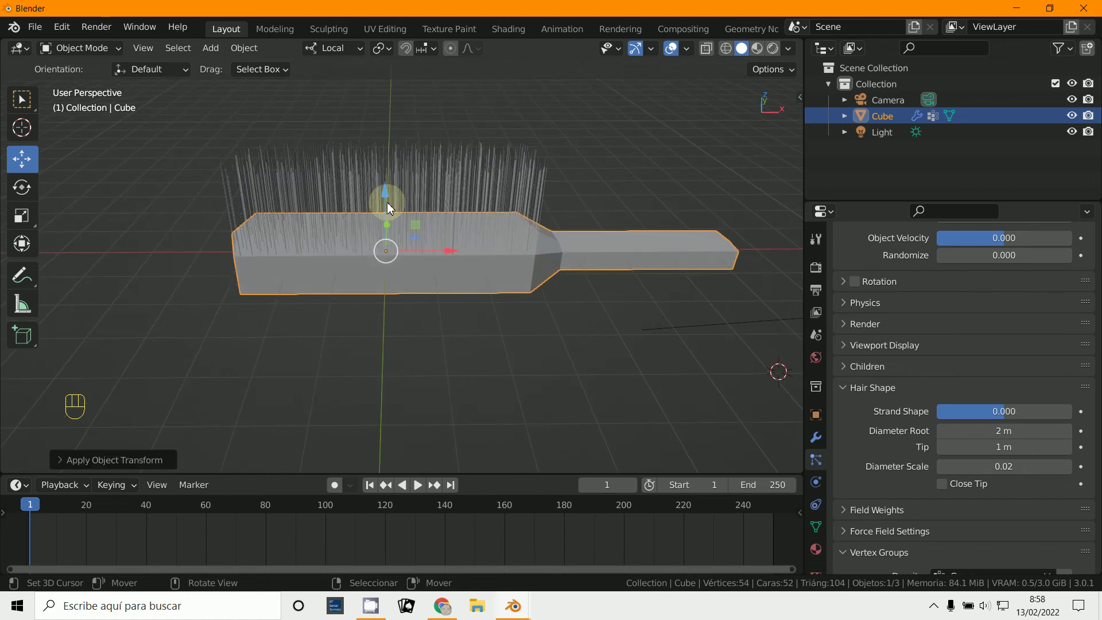
drag(917, 267, 800, 553)
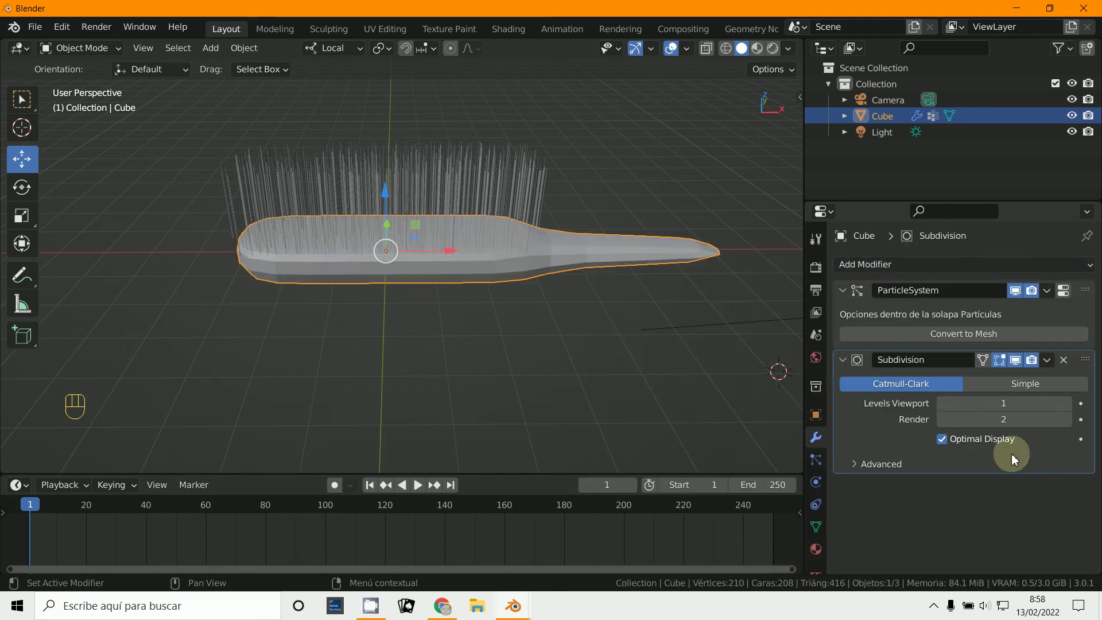
click(1072, 410)
middle_click(535, 312)
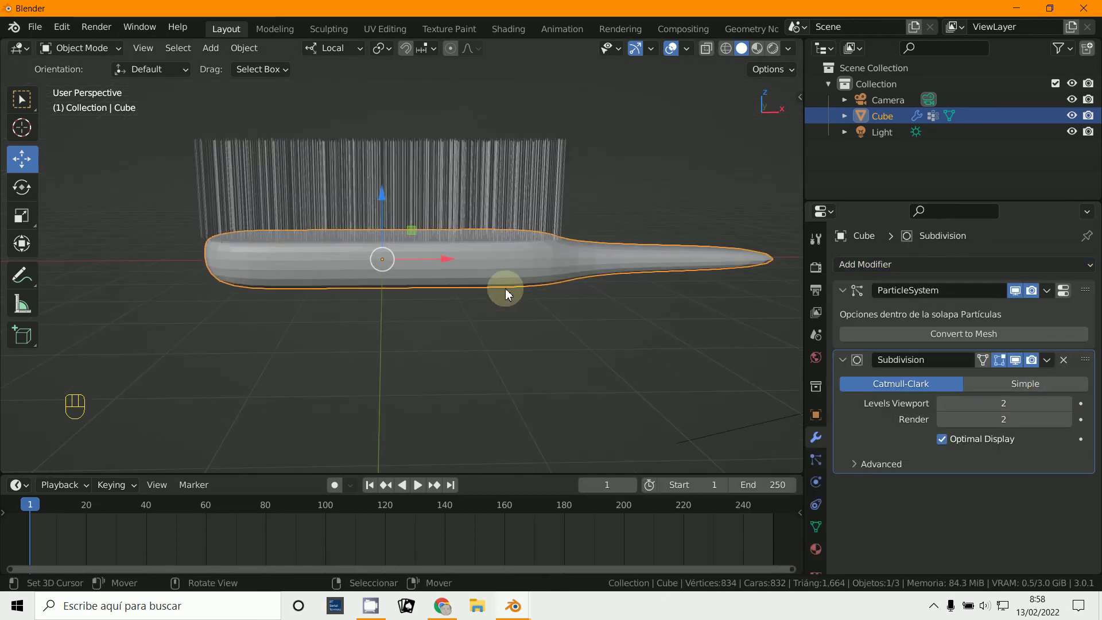
drag(243, 49, 304, 386)
middle_click(397, 354)
Step: Orbit in close to look straight down onto the smoothed brush head
drag(409, 356, 408, 368)
middle_click(390, 371)
middle_click(380, 319)
right_click(376, 269)
middle_click(405, 302)
middle_click(403, 303)
middle_click(400, 318)
Step: Select and inset the head's top faces inward, and turn off subdivision preview while editing
drag(82, 56, 96, 88)
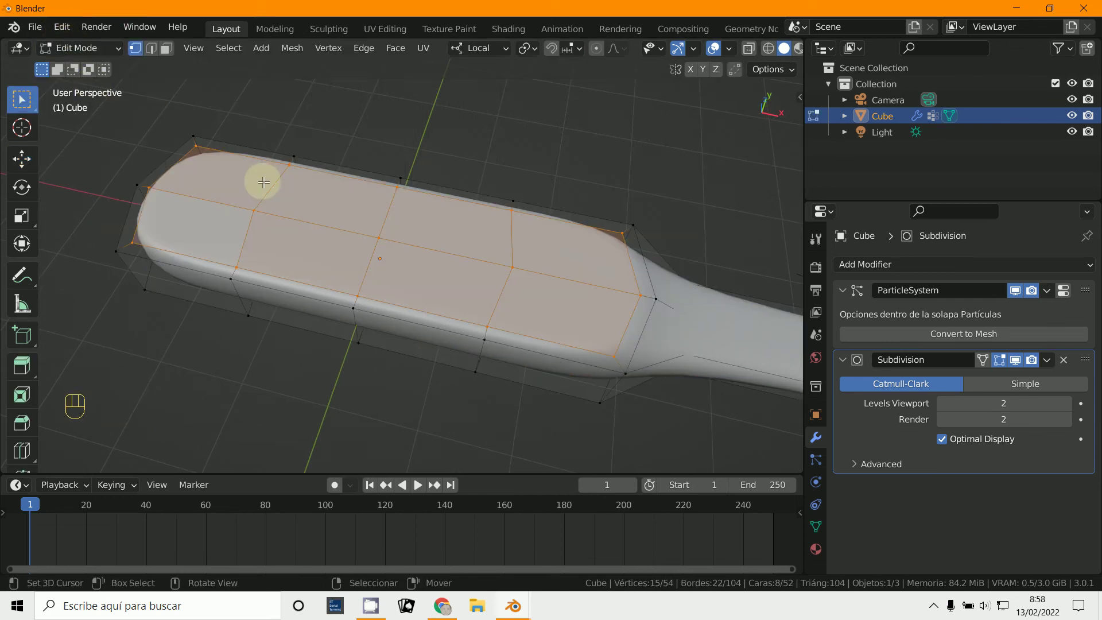
drag(423, 296, 426, 306)
middle_click(474, 320)
middle_click(469, 335)
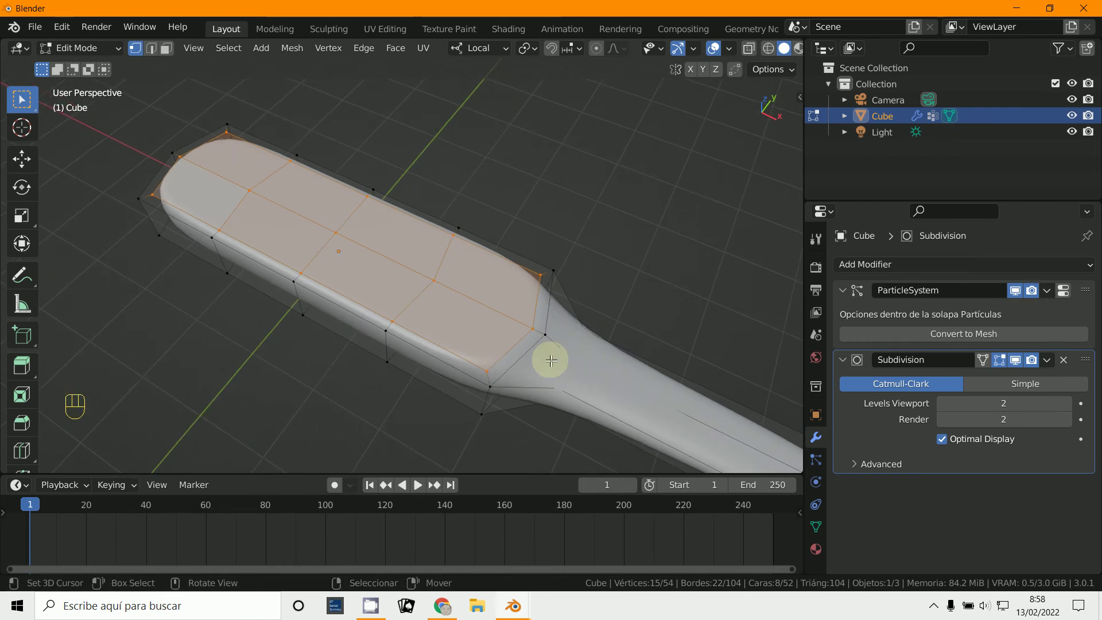
drag(503, 325, 508, 301)
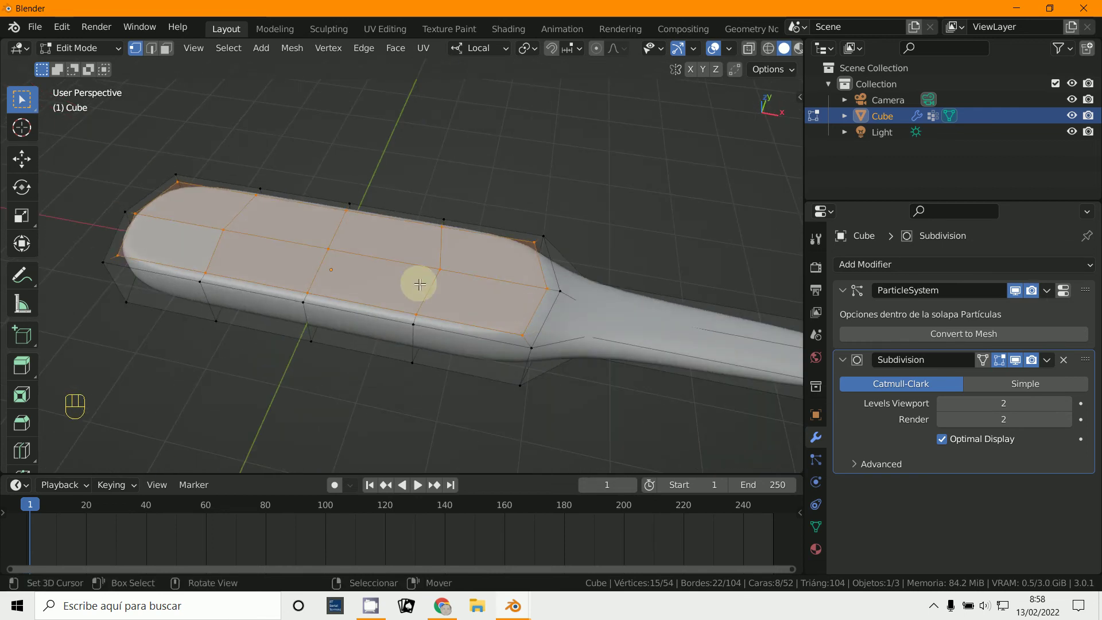
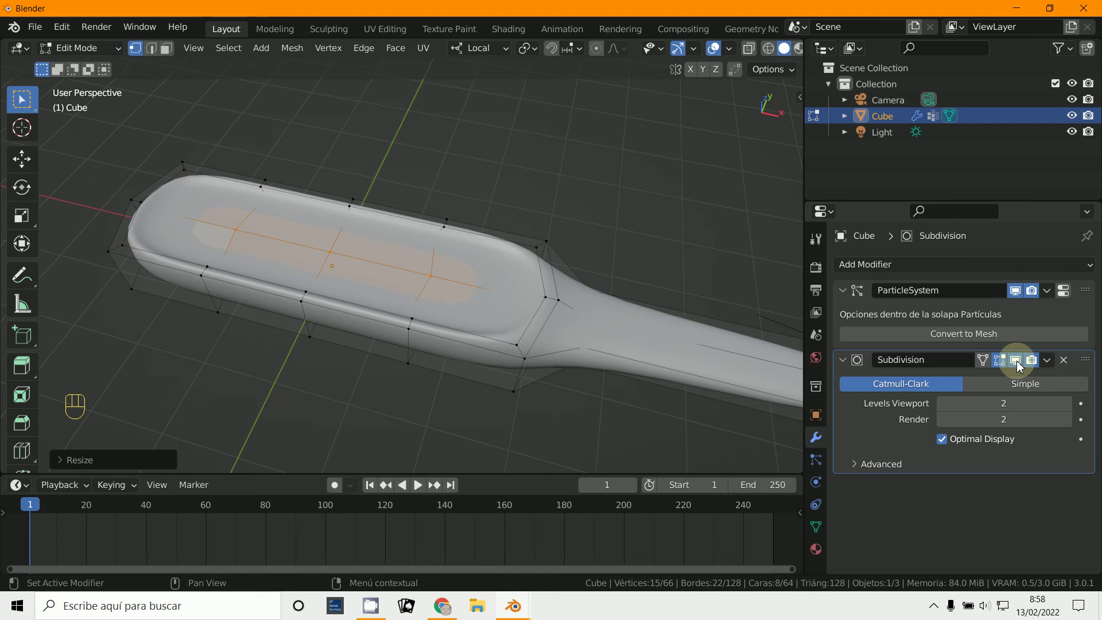
click(1019, 363)
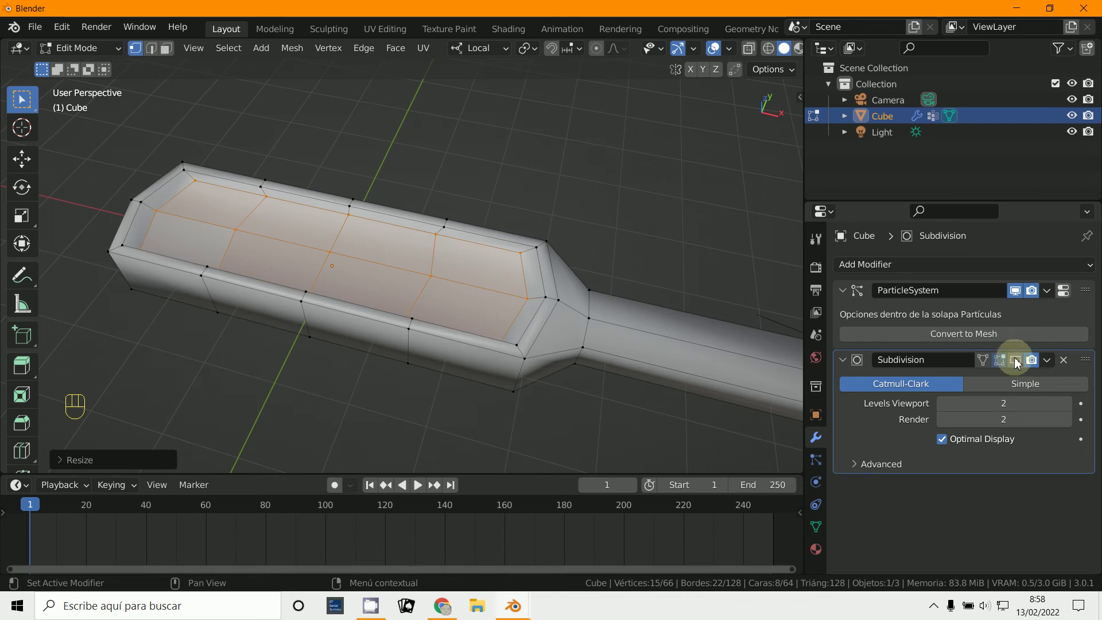
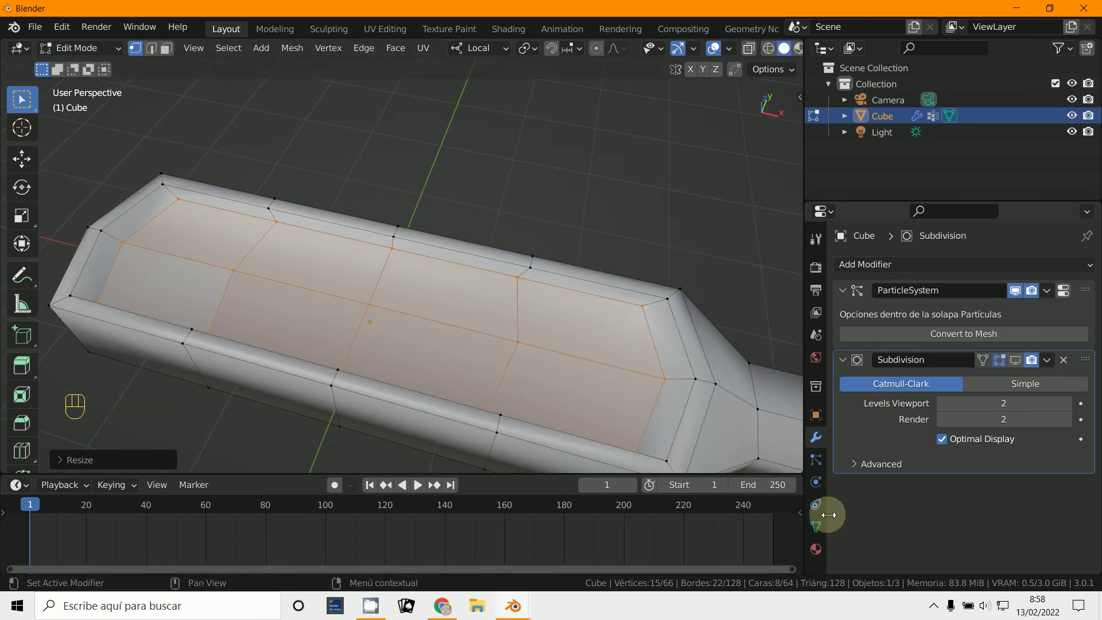
Step: Show the brush mesh's vertex groups in Object Data Properties, with the existing group 'Group'
drag(823, 528, 854, 480)
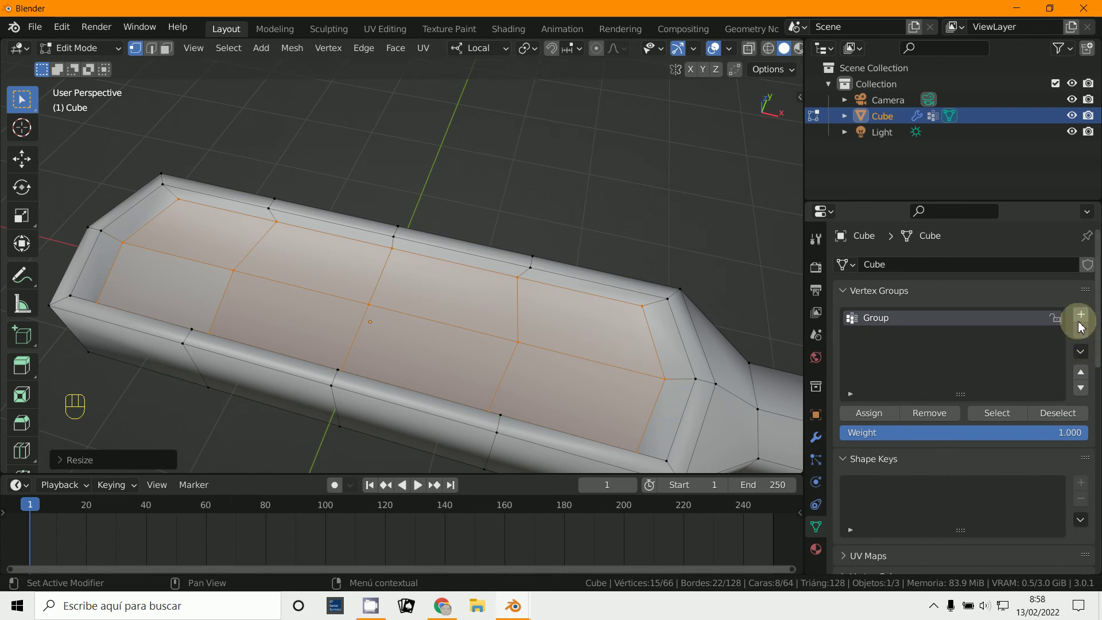
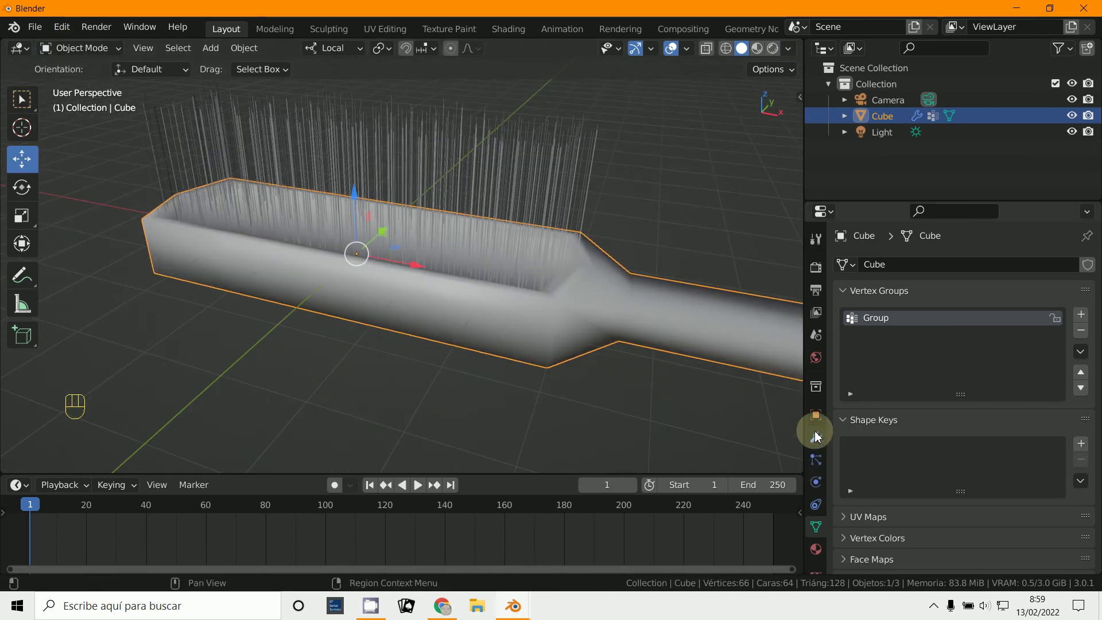
Step: Return to the modifier settings and inspect the bristles sprouting from the recessed head
click(1017, 363)
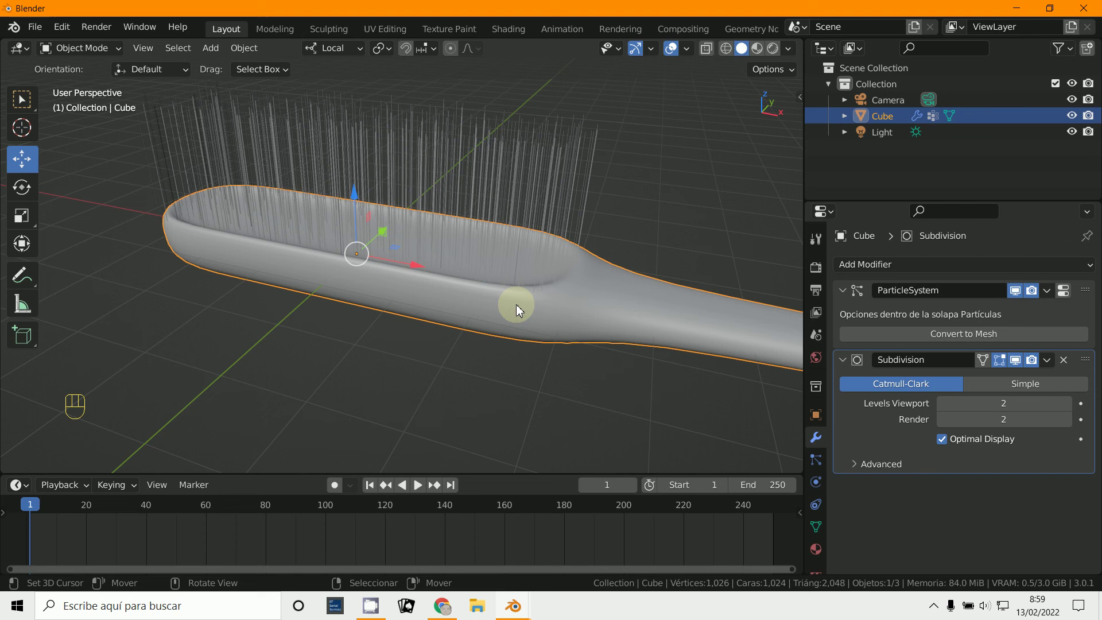
middle_click(602, 295)
middle_click(622, 293)
drag(424, 304, 510, 291)
drag(478, 307, 446, 322)
middle_click(456, 325)
middle_click(623, 331)
Step: In the hair velocity settings, adjust the upward velocity and set Randomize to 0.020
click(811, 462)
drag(812, 465, 814, 463)
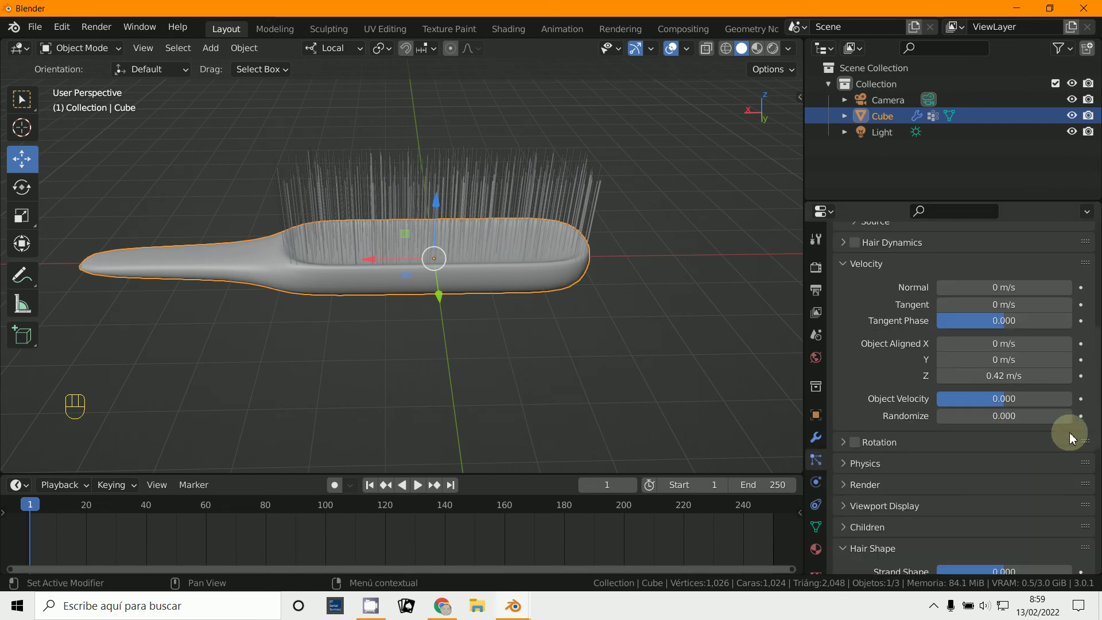
drag(619, 354, 607, 286)
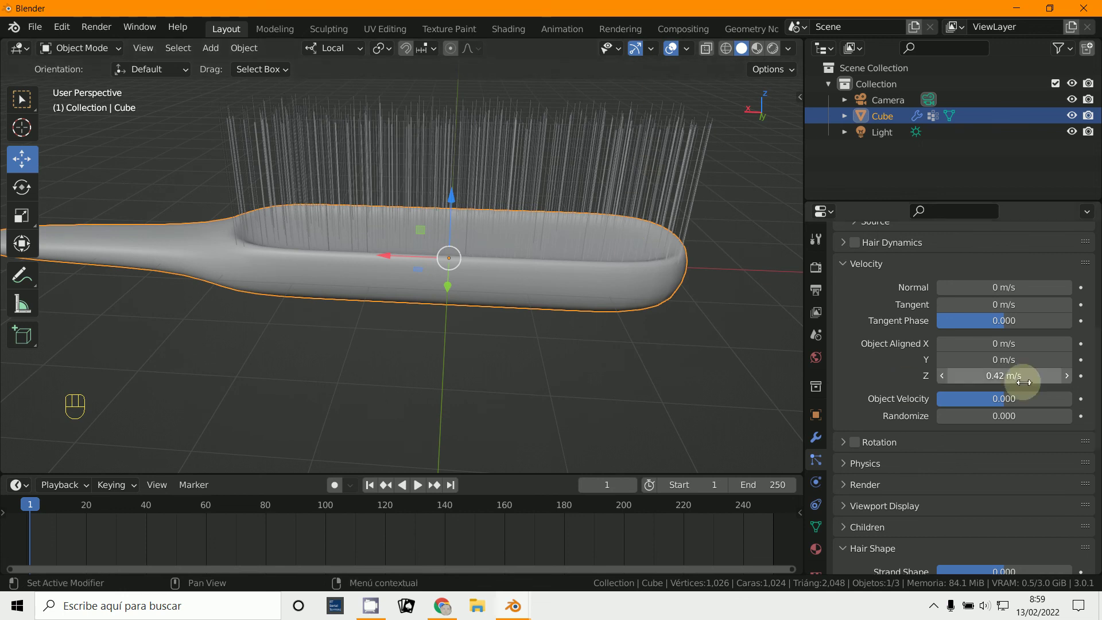
click(1070, 421)
middle_click(672, 353)
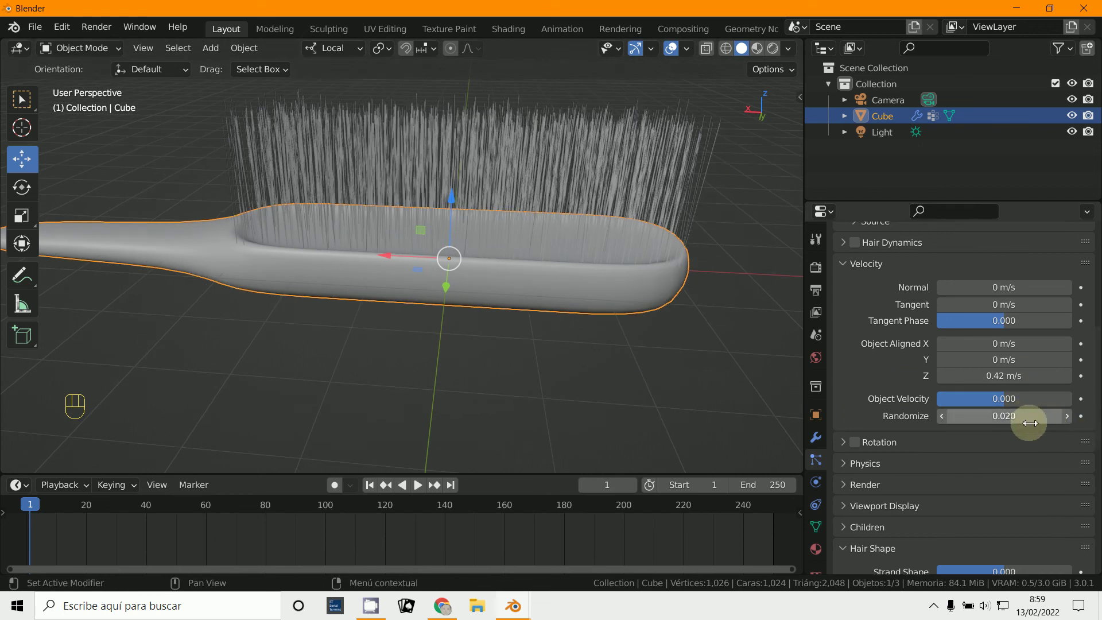
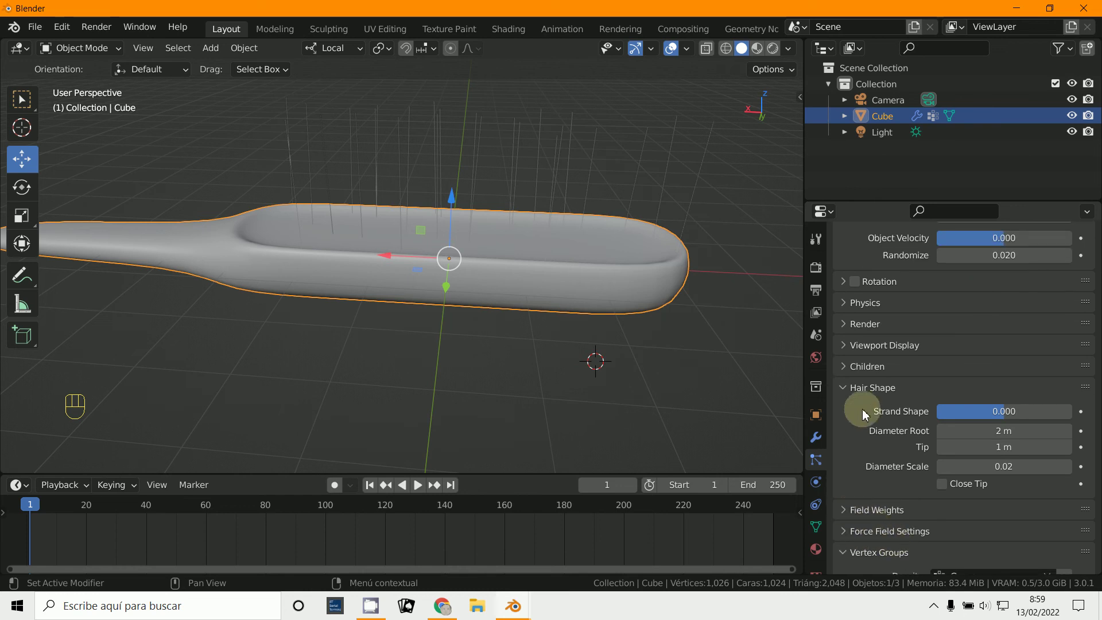
Step: Enable Interpolated children (Display 10, Render 25) and review the hair Render settings as paths
click(856, 373)
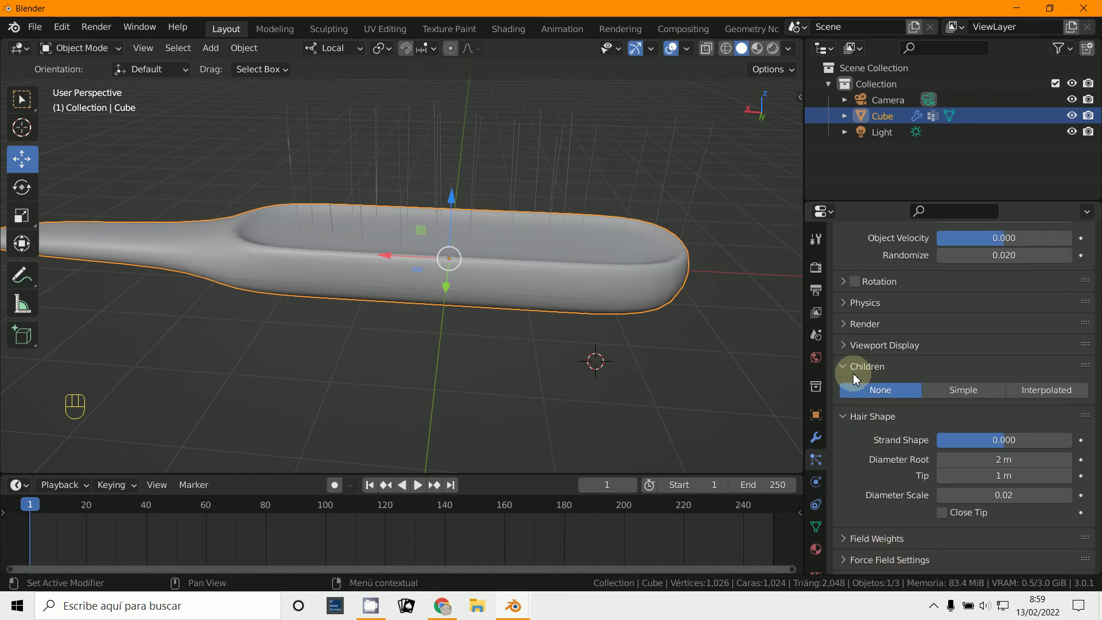
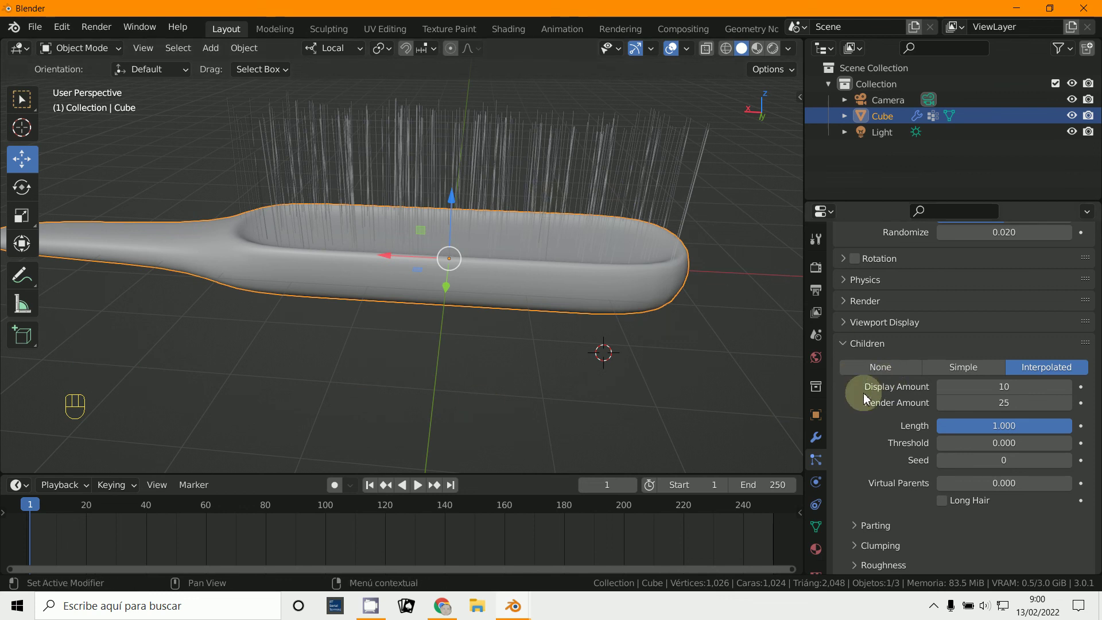
drag(821, 460, 823, 460)
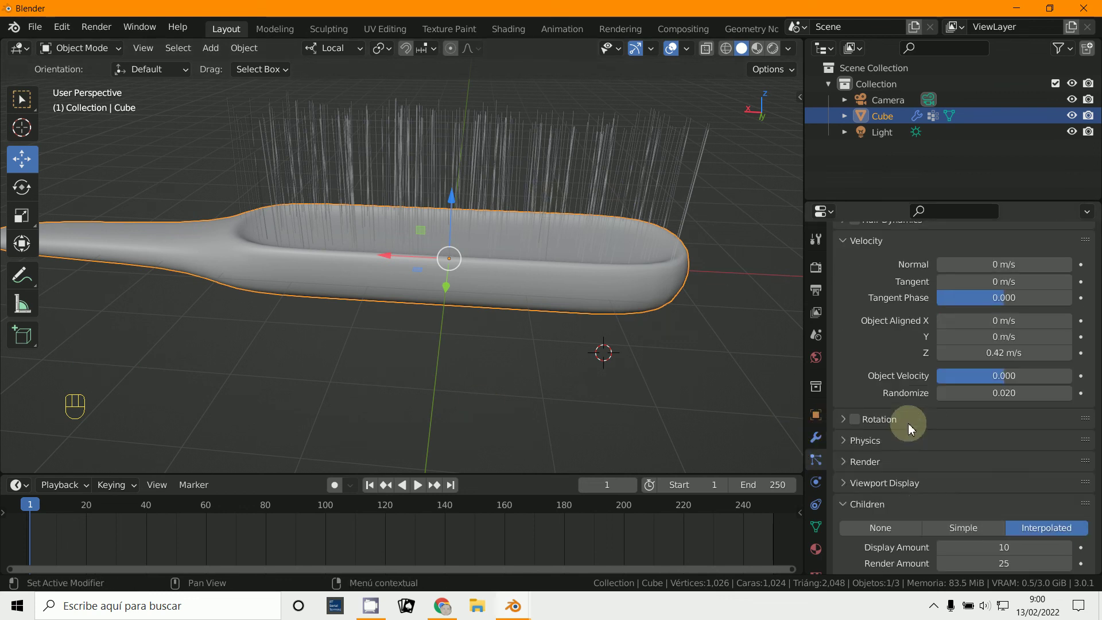
click(857, 459)
drag(969, 376, 1033, 396)
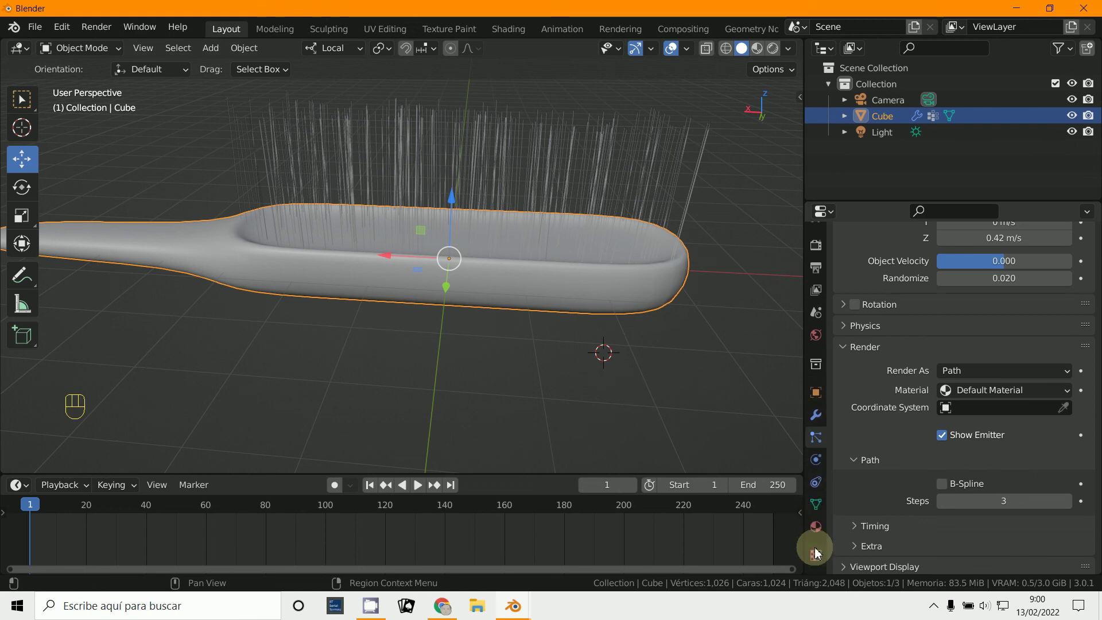
Step: Create a teal material for the brush body and add a second white material slot
click(823, 527)
click(986, 339)
drag(1018, 383, 1018, 381)
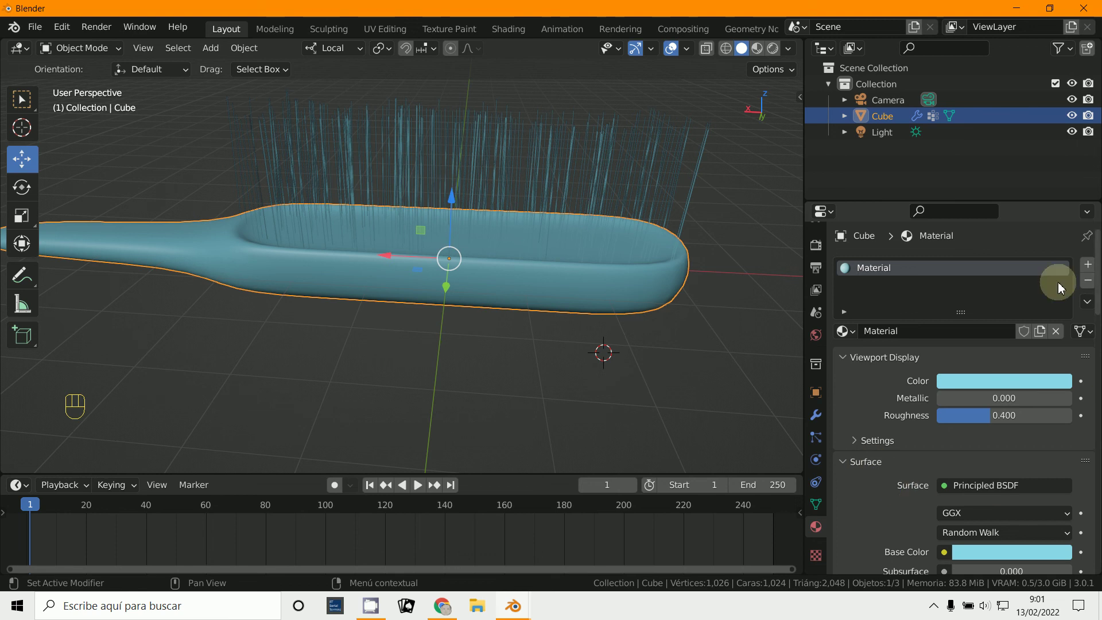
click(1088, 270)
drag(954, 361, 954, 362)
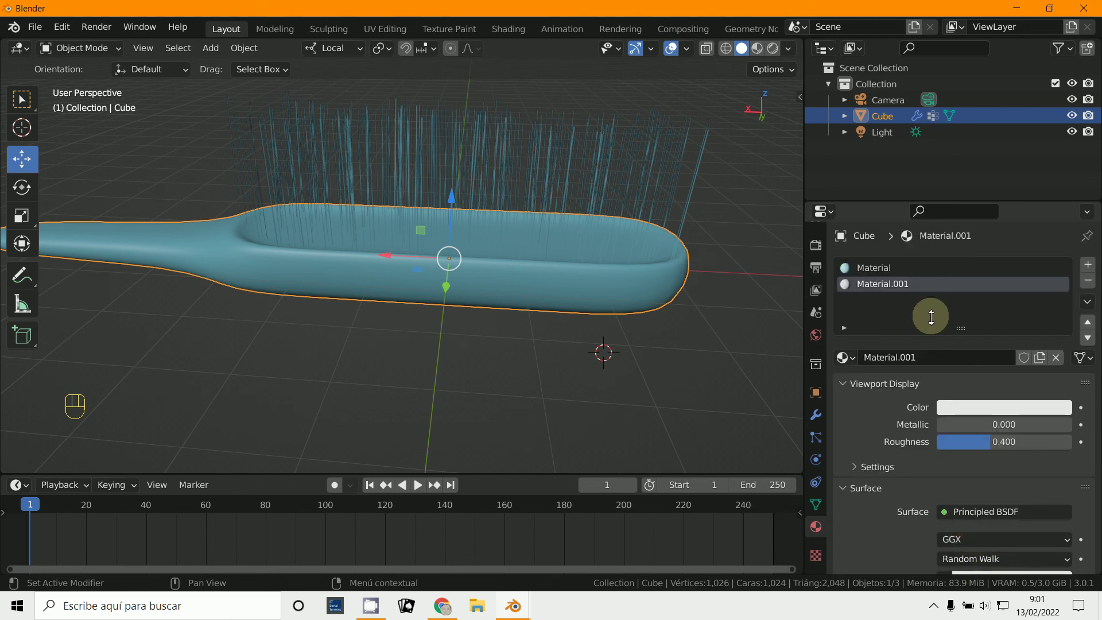
click(815, 437)
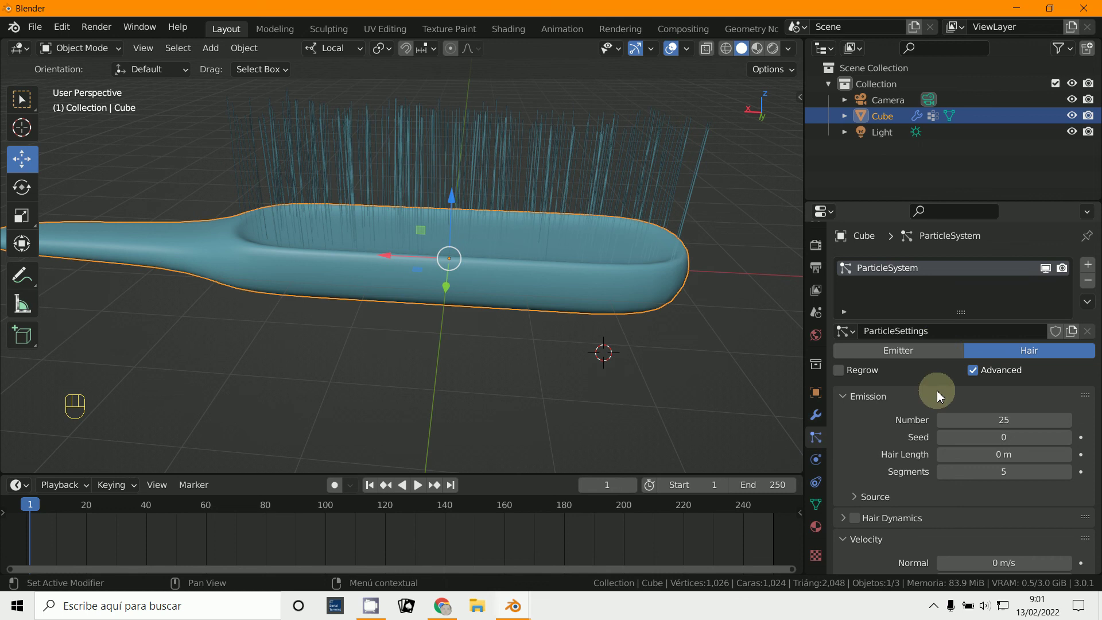
Step: Rename the materials to cepillo and pelo, and set the hair particles to render with pelo
click(821, 529)
drag(889, 291, 828, 283)
click(884, 273)
click(884, 275)
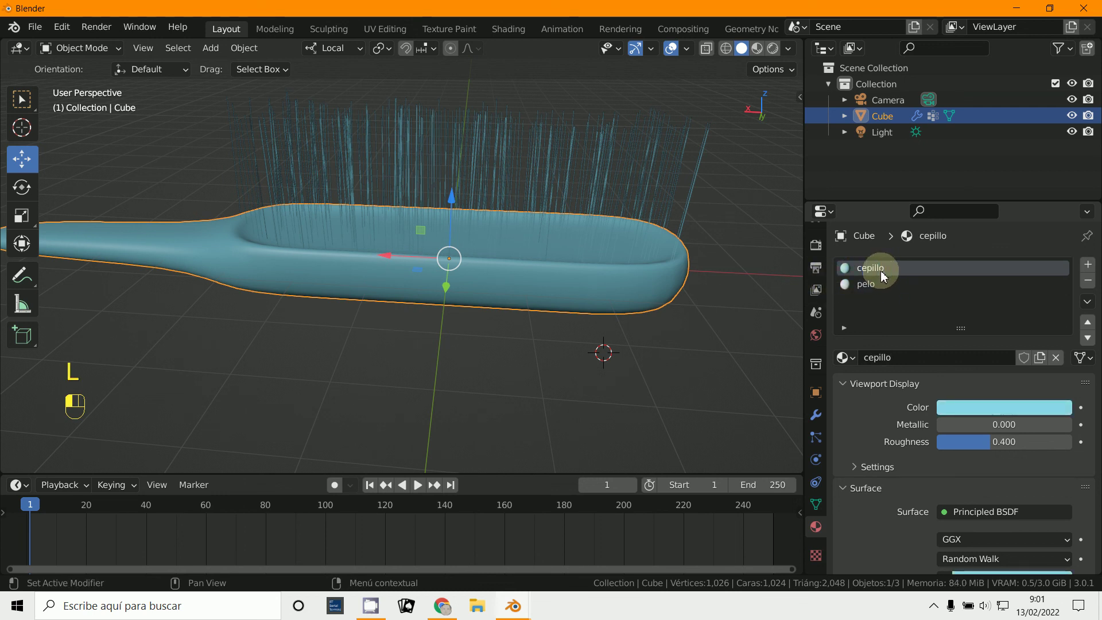
click(820, 445)
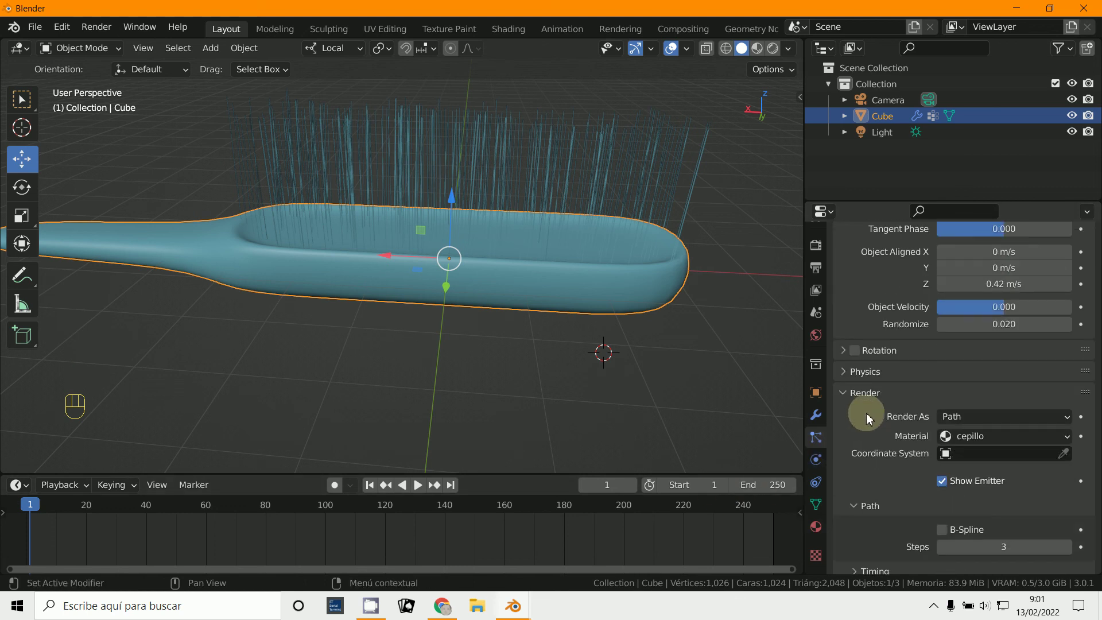
drag(950, 441, 977, 475)
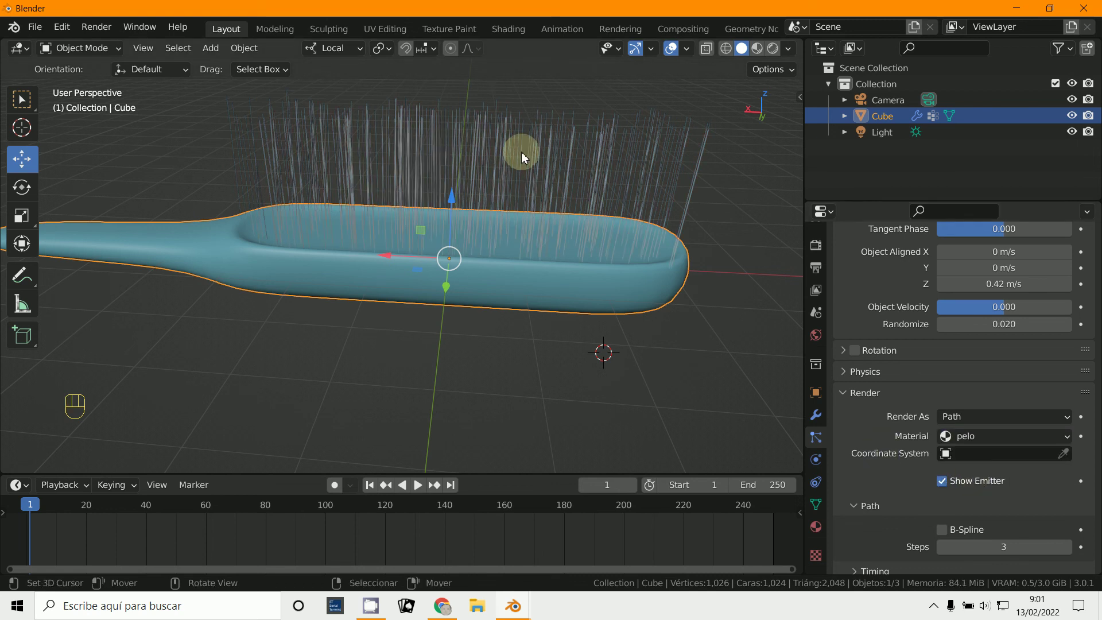
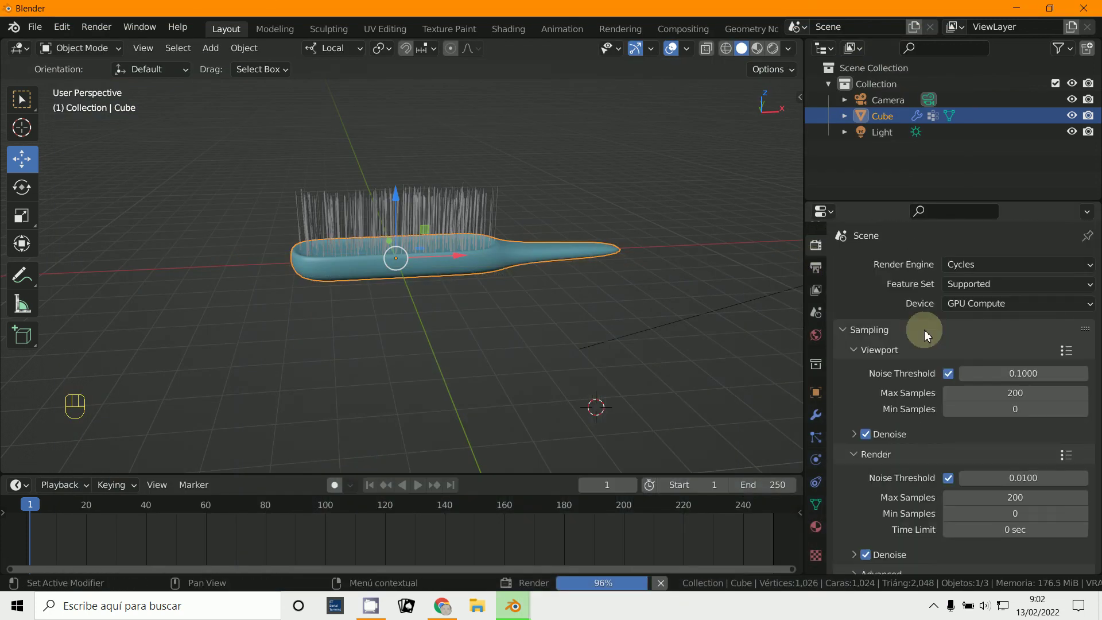
Step: Render the teal brush with white bristles in Cycles using GPU Compute
drag(979, 270, 419, 234)
click(456, 338)
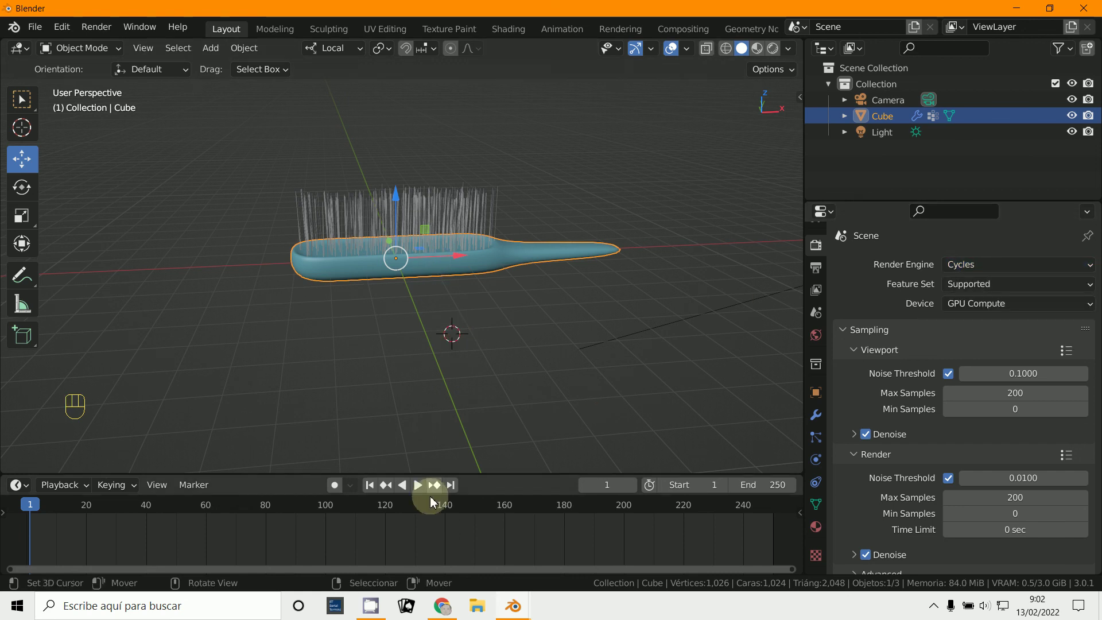